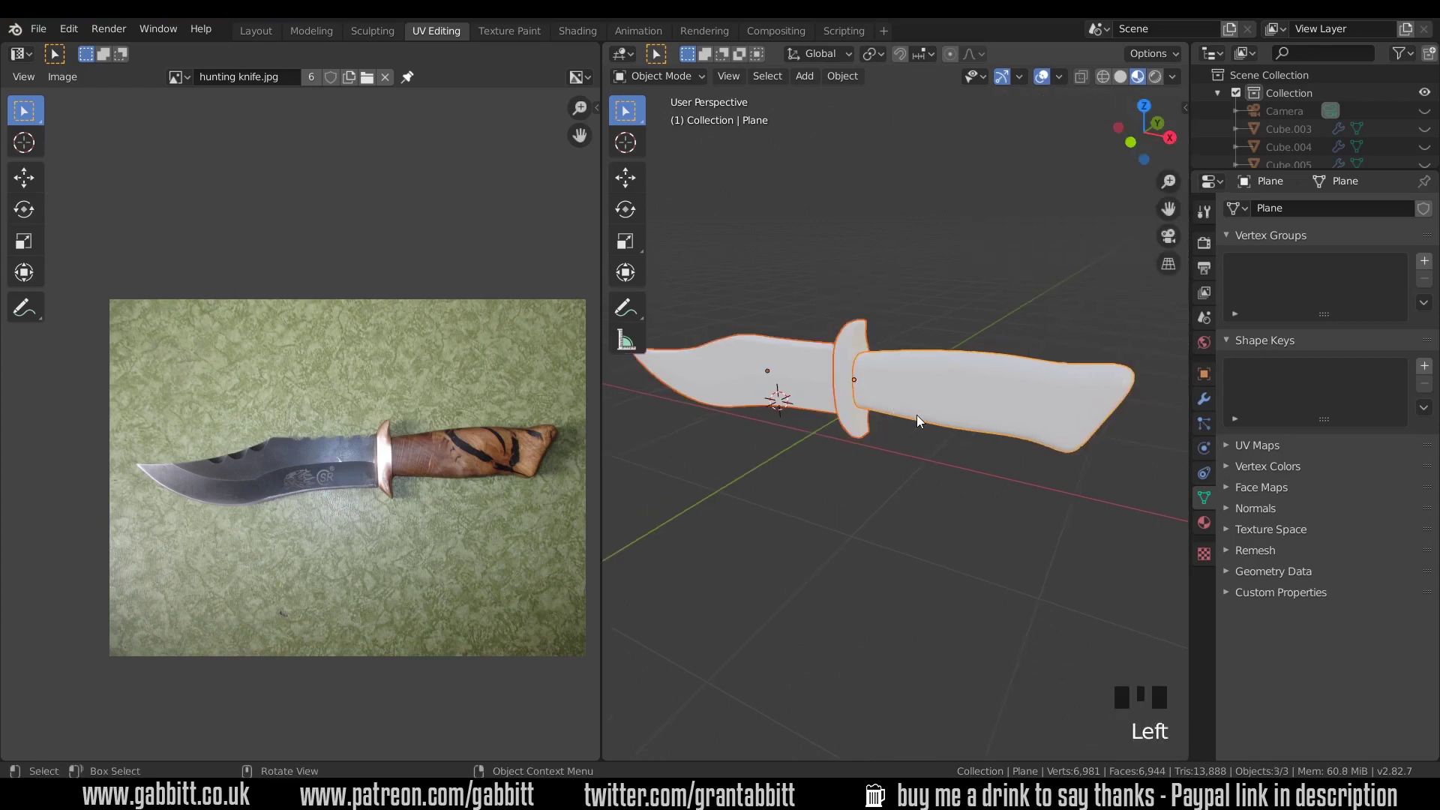
- Select the whole knife mesh in Edit Mode and bring up the unwrap methods for Smart UV Project
key("Tab")
key("a")
key("u")
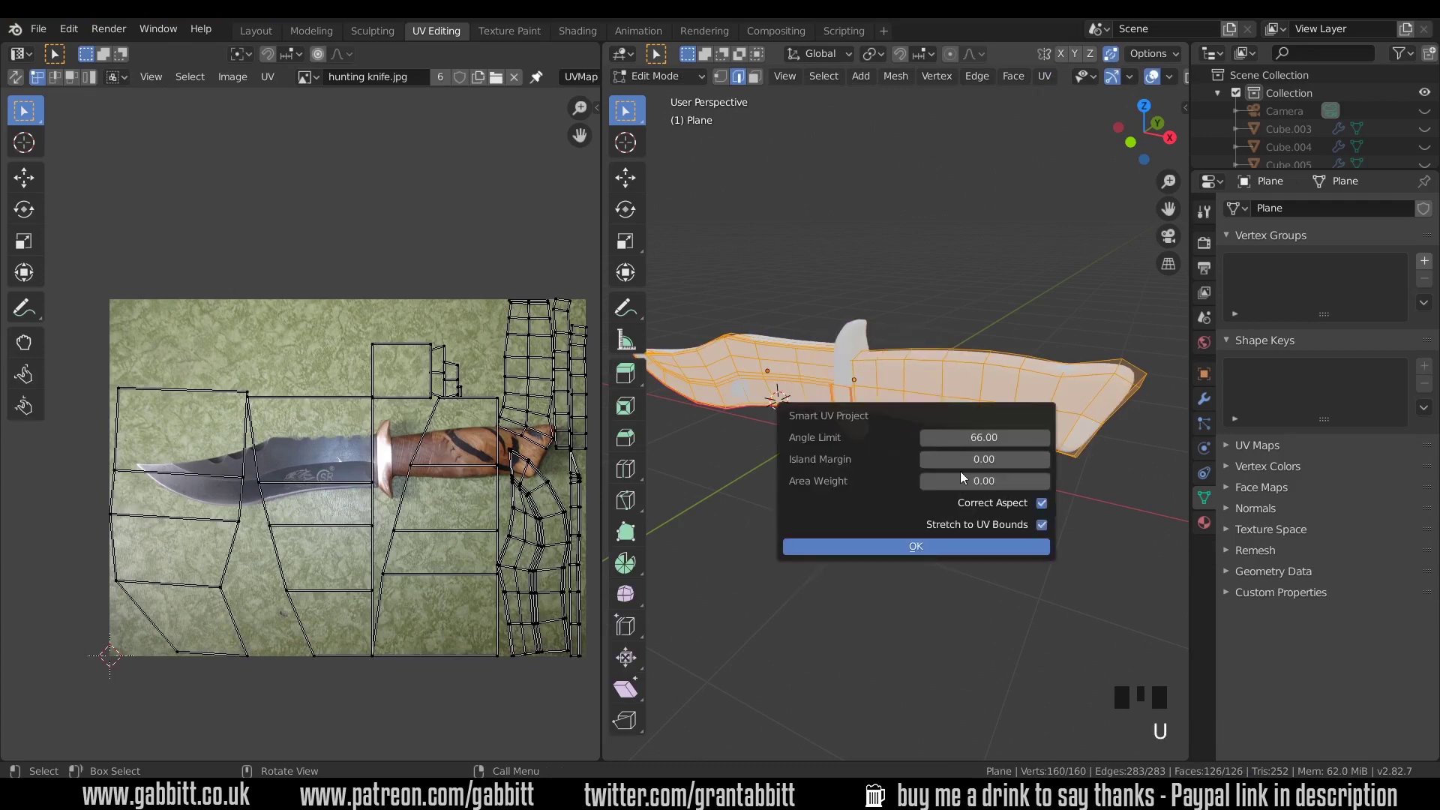
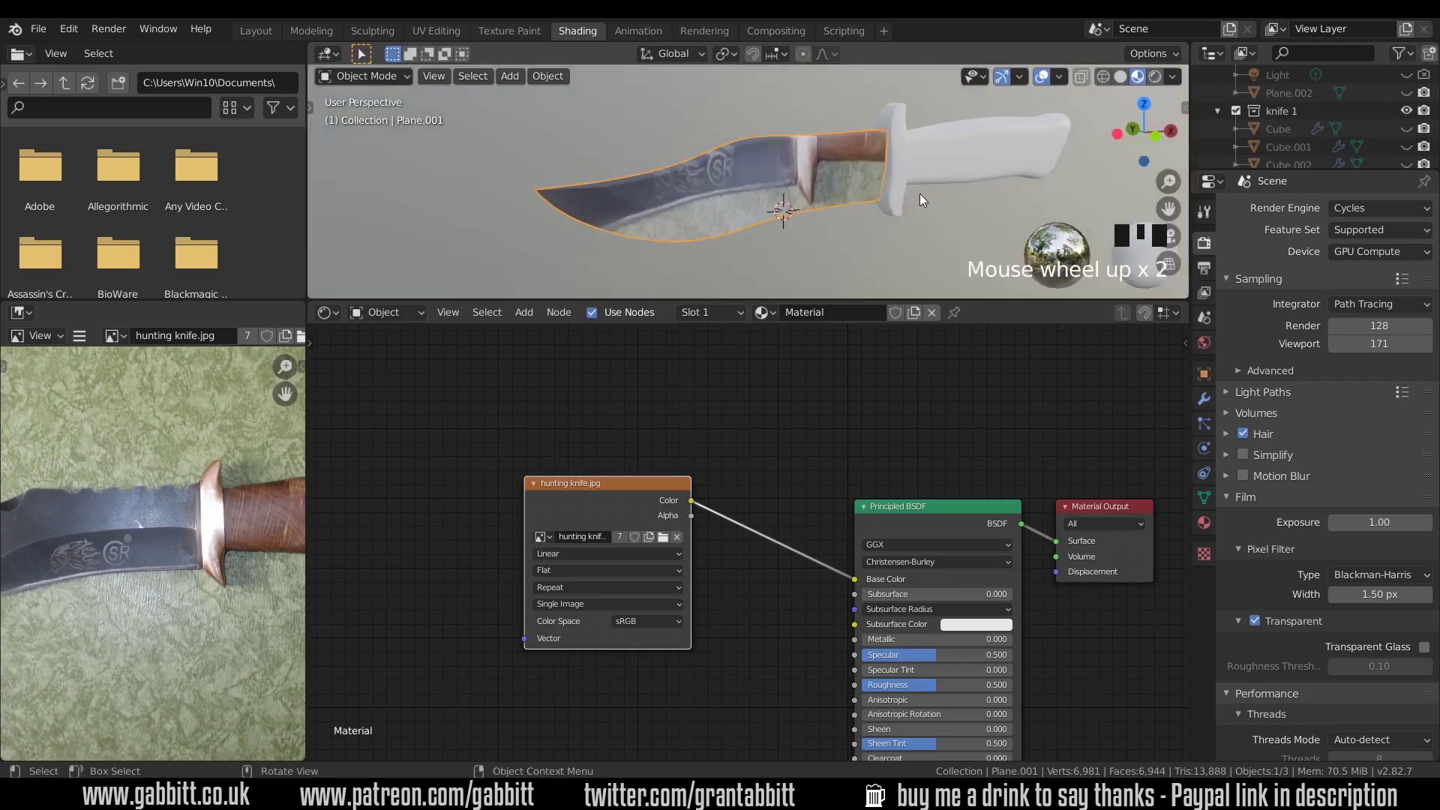
- Select all of the blade's UVs and start moving them over the blade in the knife photo
scroll("down", 3)
scroll("down", 3)
scroll("down", 3)
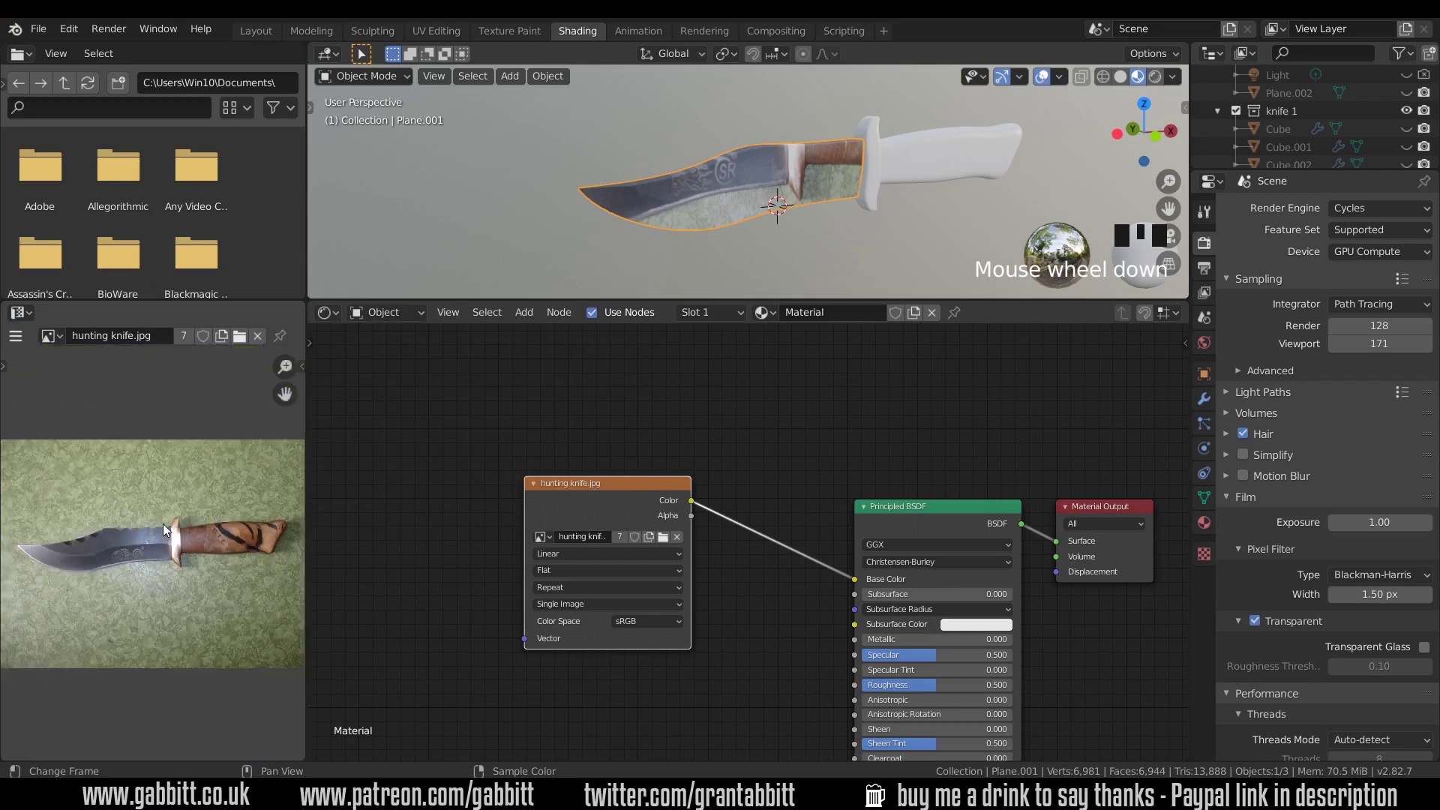
key("Tab")
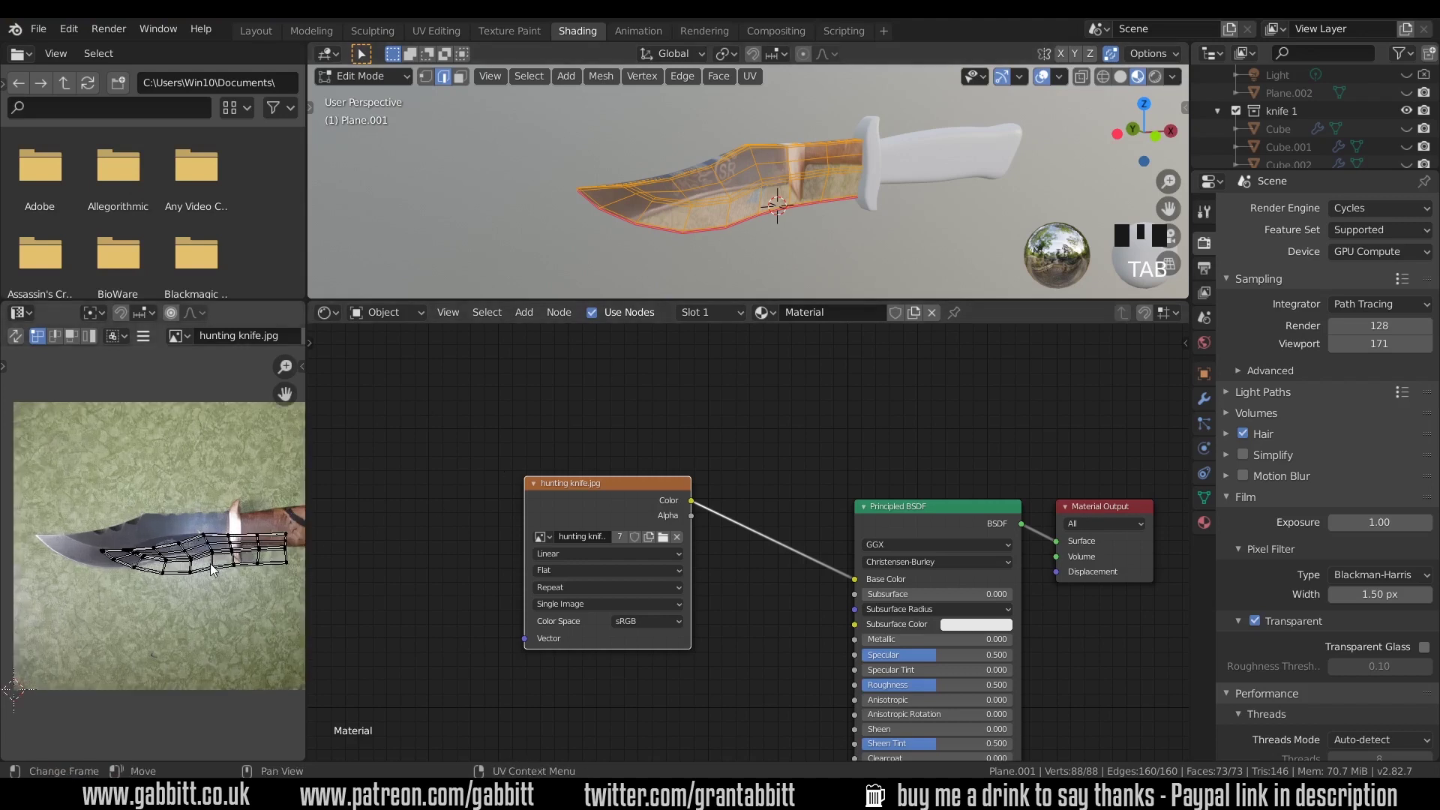
key("a")
key("g")
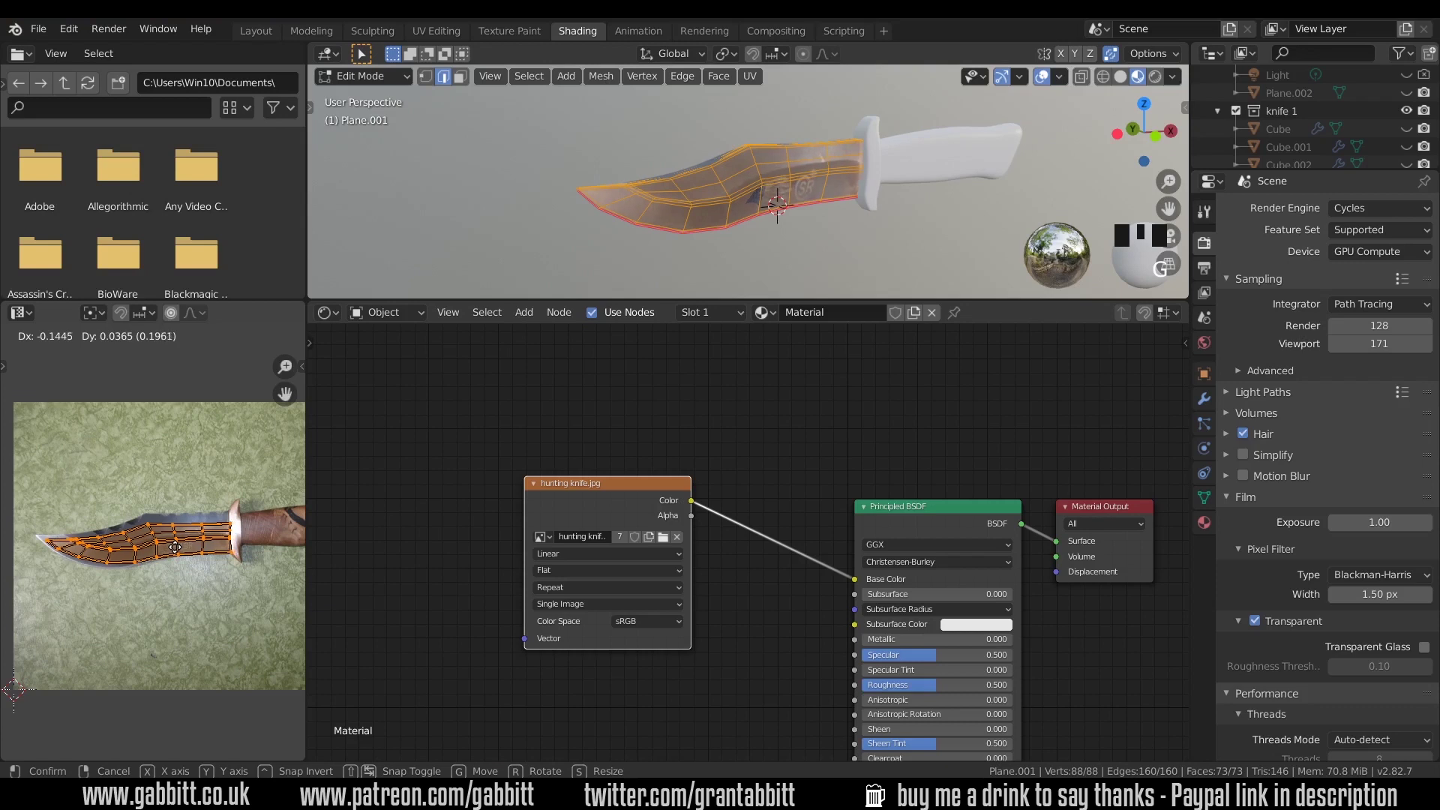
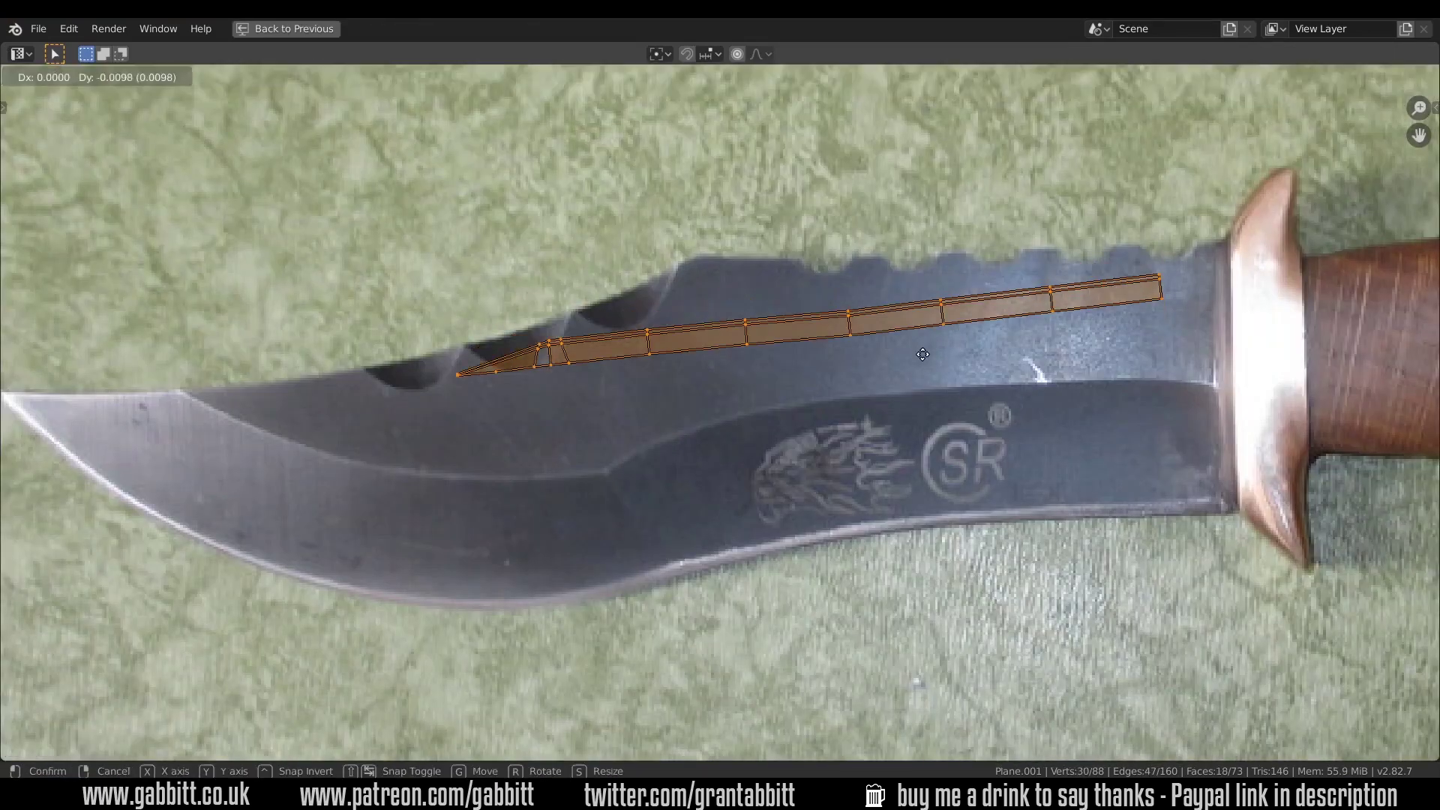
- Confirm the bevel strip on the photo's blade spine and return to the normal workspace layout
key("ctrl+space")
key("Tab")
- Shape the RGB Curves node to lift the bright tones and darken the shadows of the blade texture, checking the shine on the model
middle_click(868, 227)
scroll("down", 3)
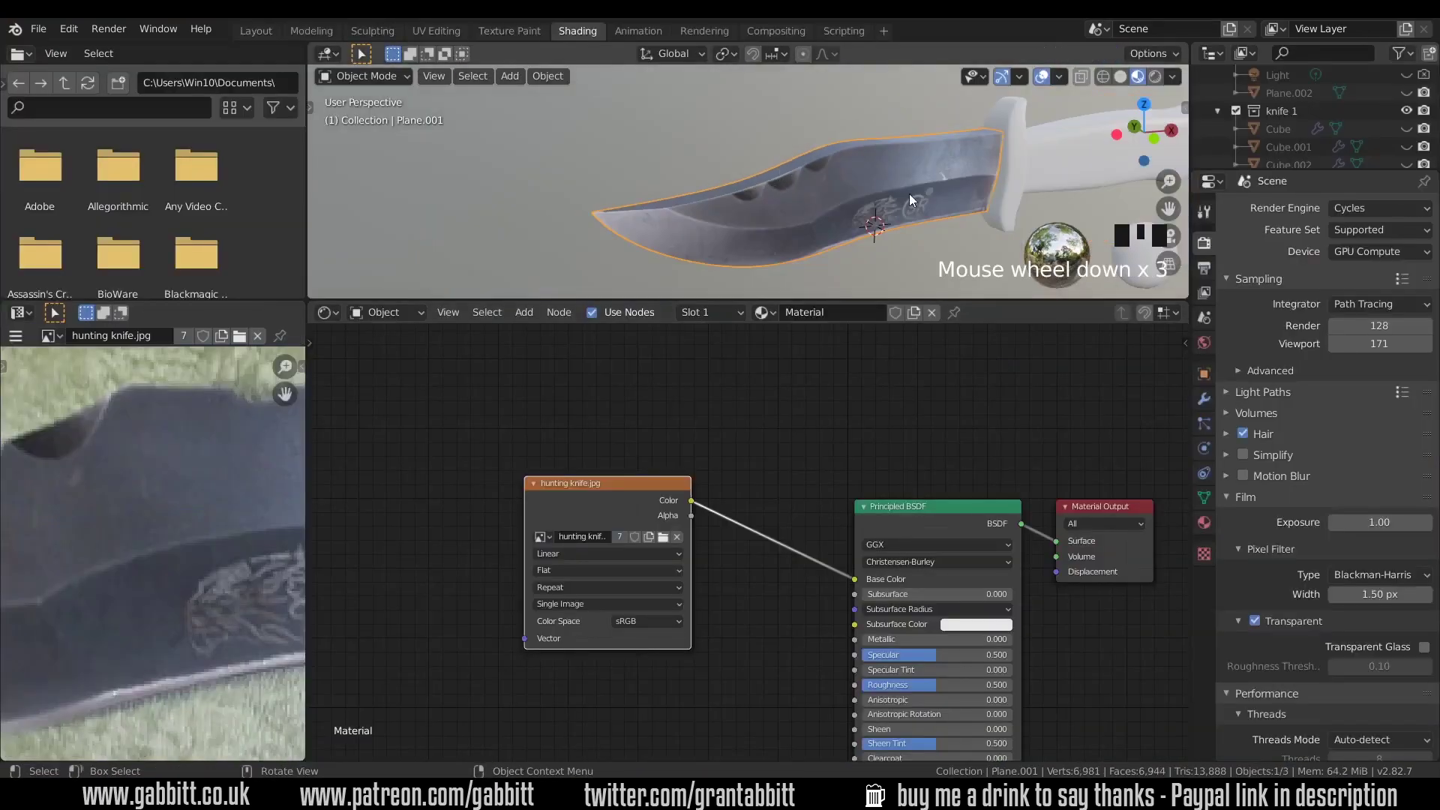
left_click_drag(906, 198, 854, 166)
scroll("down", 3)
left_click_drag(807, 206, 858, 225)
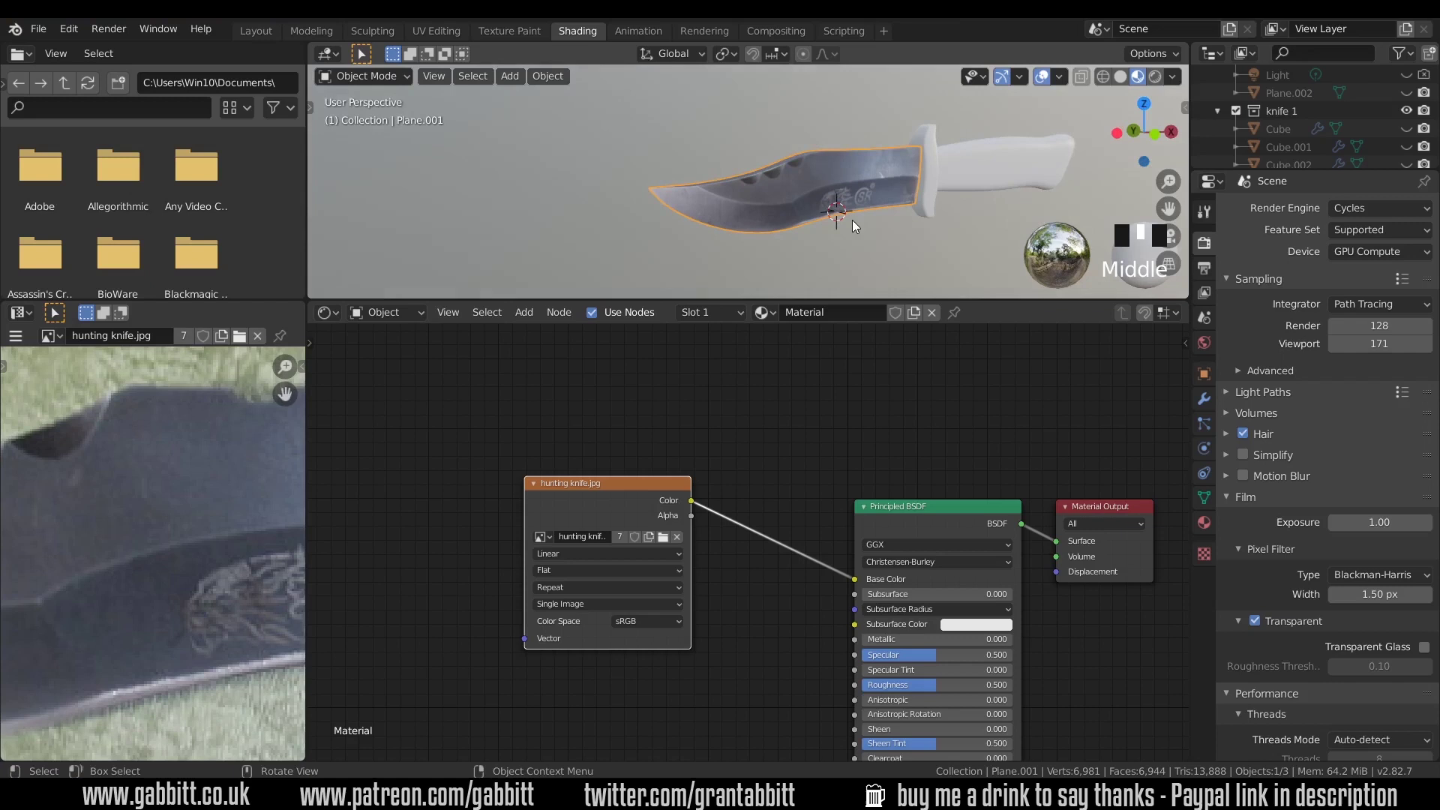
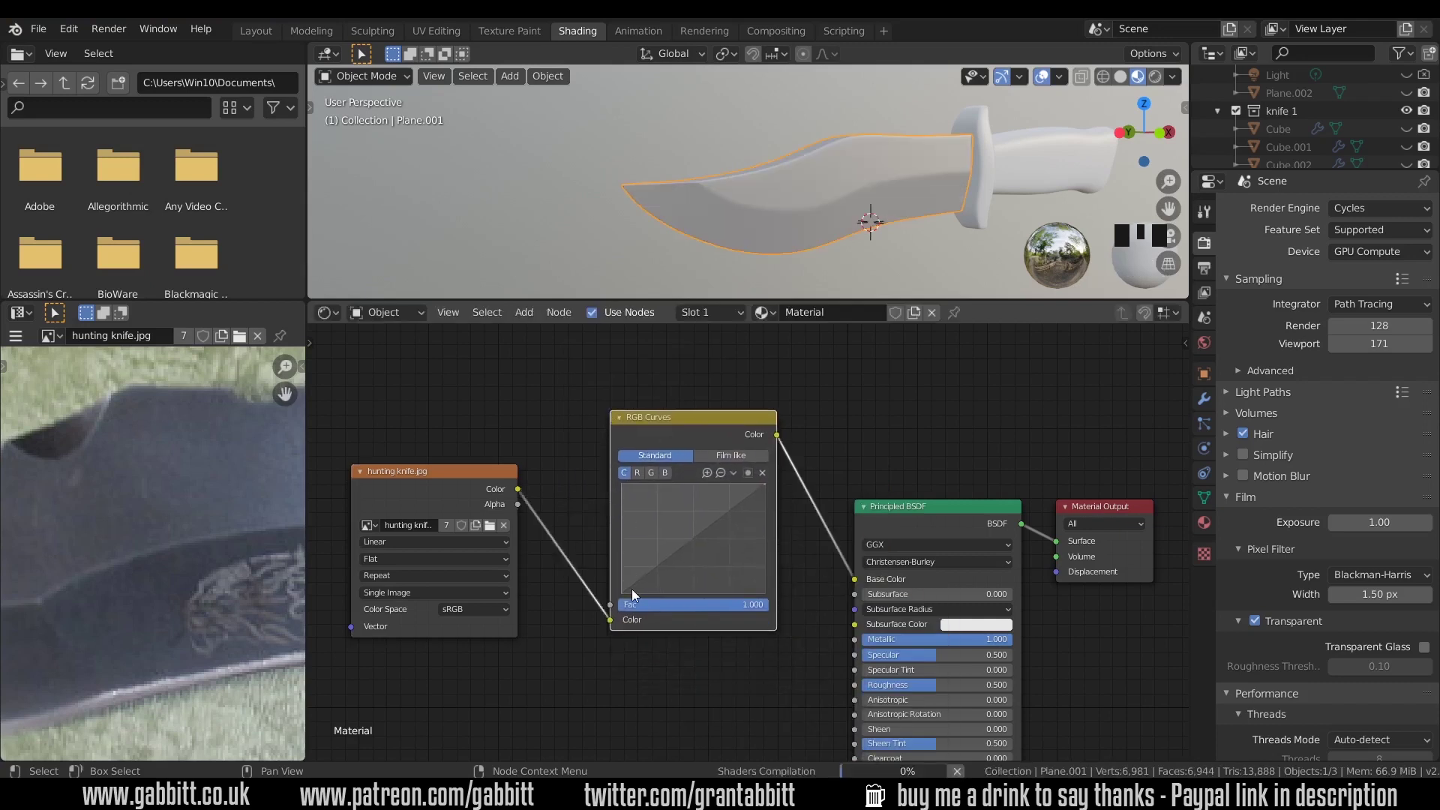
left_click_drag(740, 510, 896, 196)
left_click_drag(895, 196, 899, 207)
scroll("down", 3)
left_click_drag(949, 199, 904, 181)
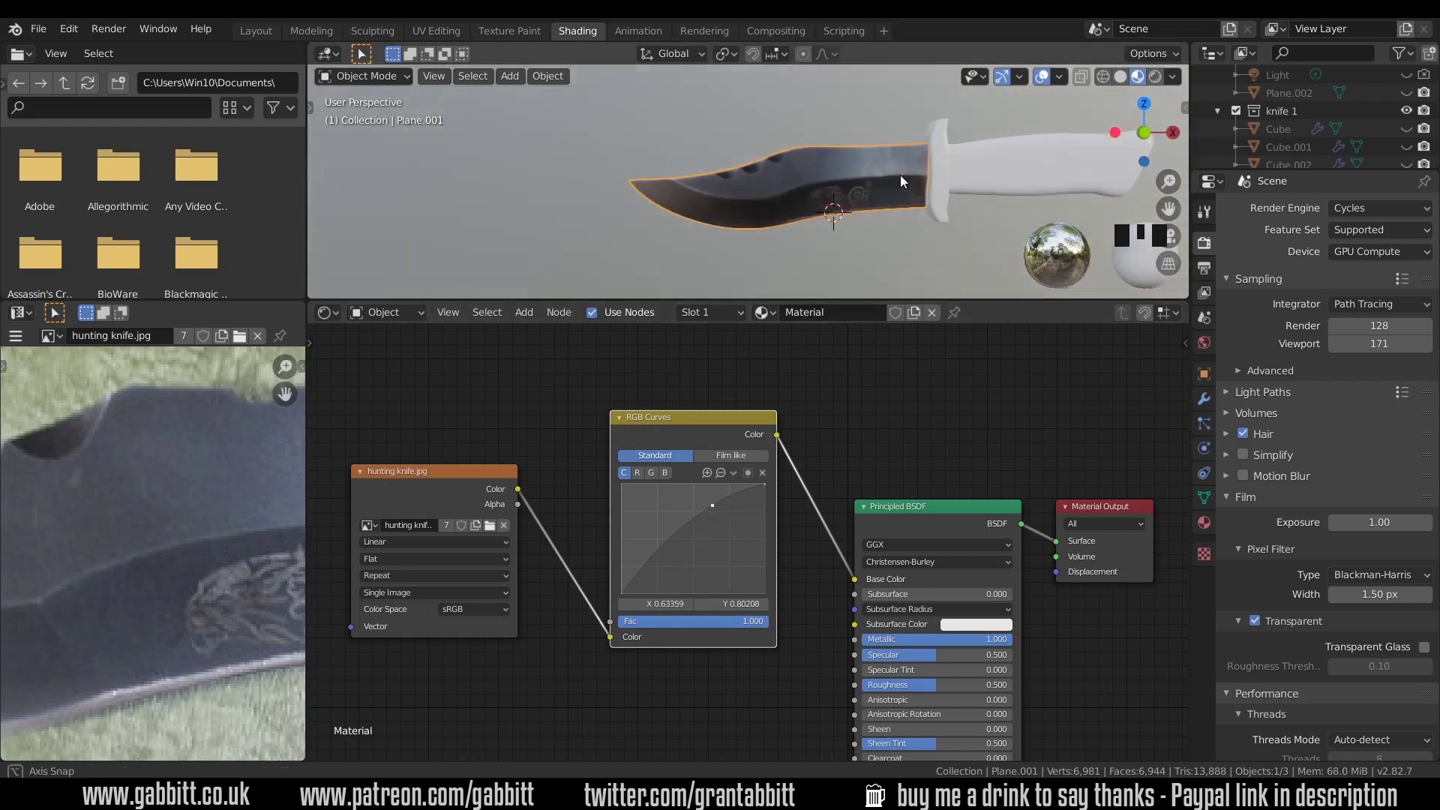
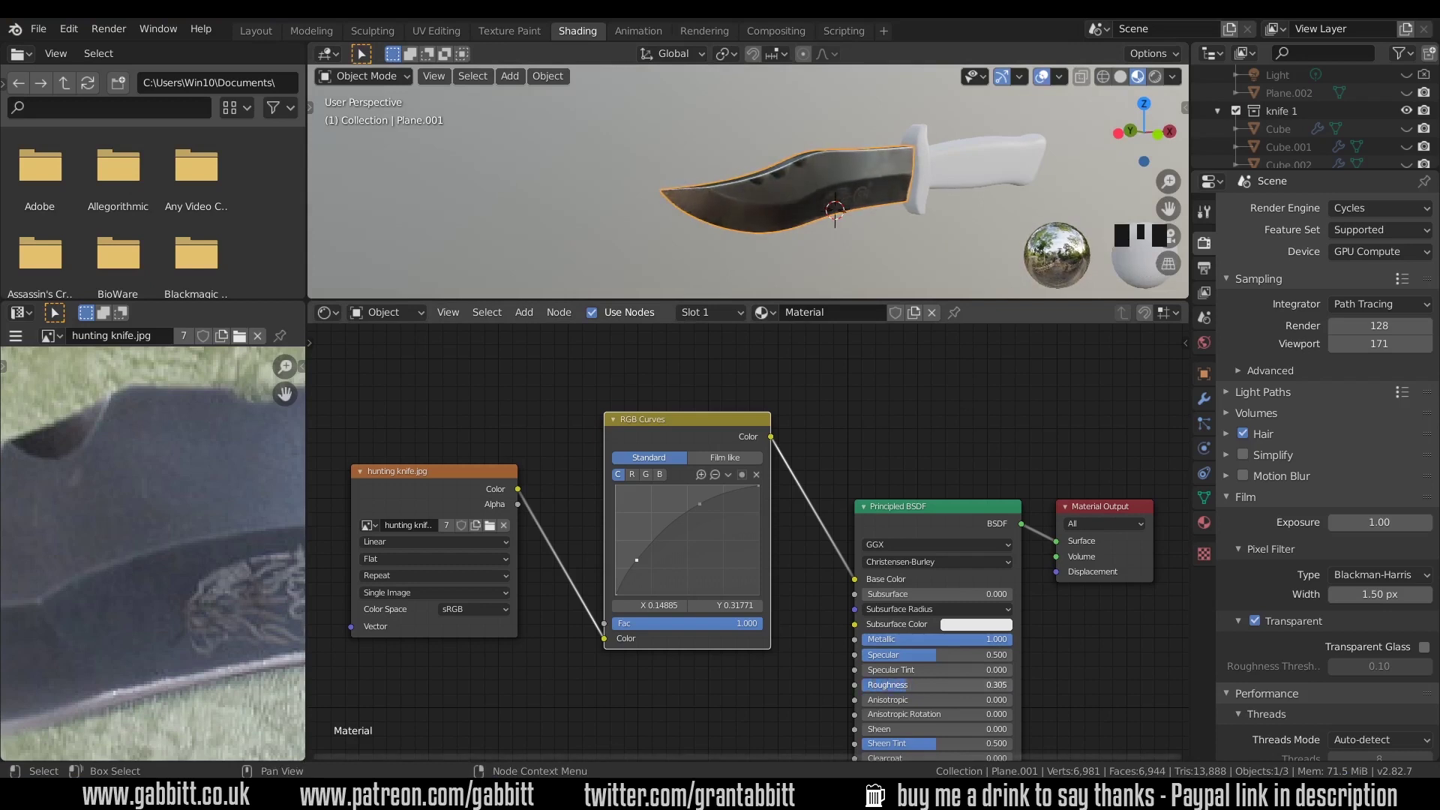
left_click_drag(876, 219, 861, 195)
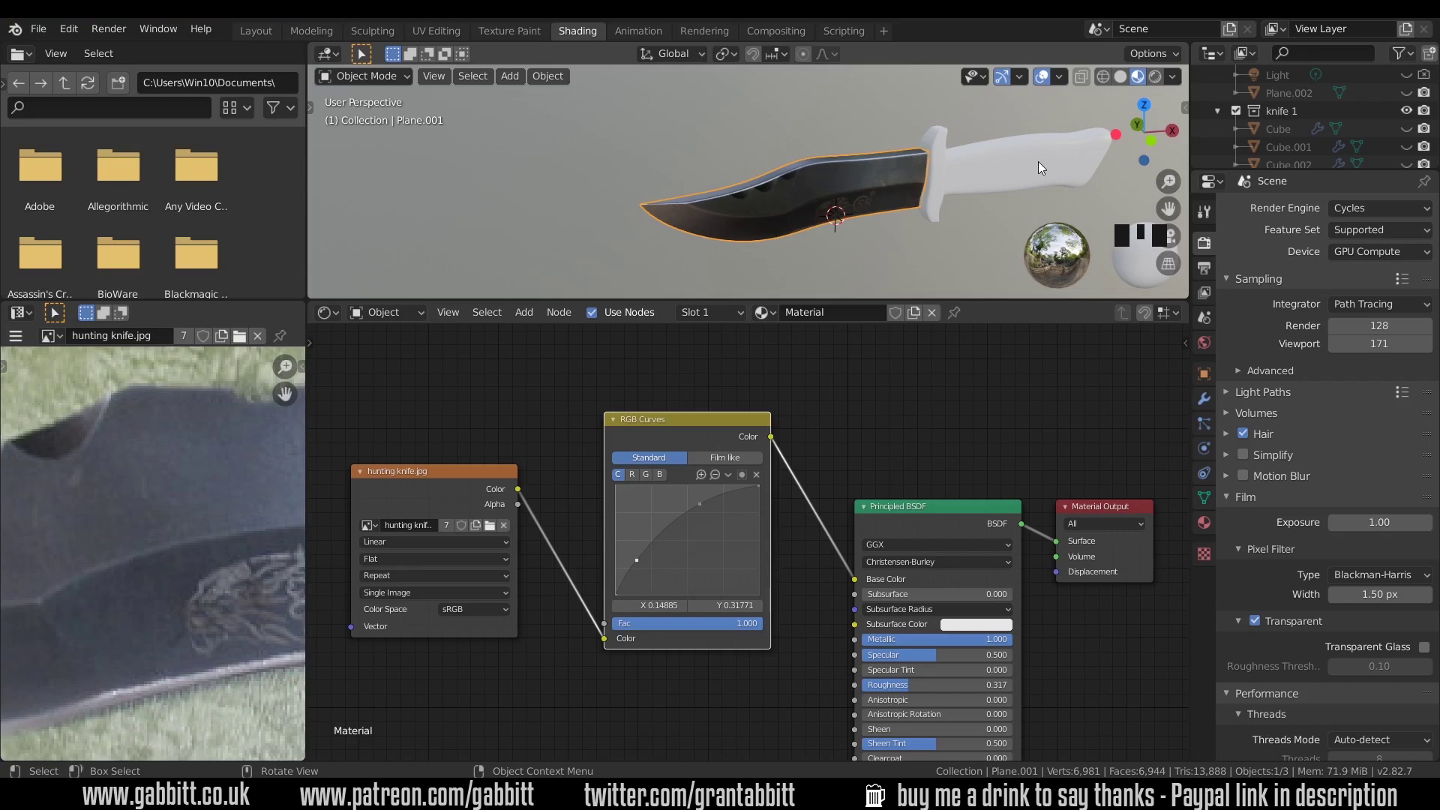
- Return to the UV Editing workspace with the handle piece selected
left_click(1041, 167)
left_click_drag(580, 49, 522, 35)
left_click_drag(522, 36, 368, 265)
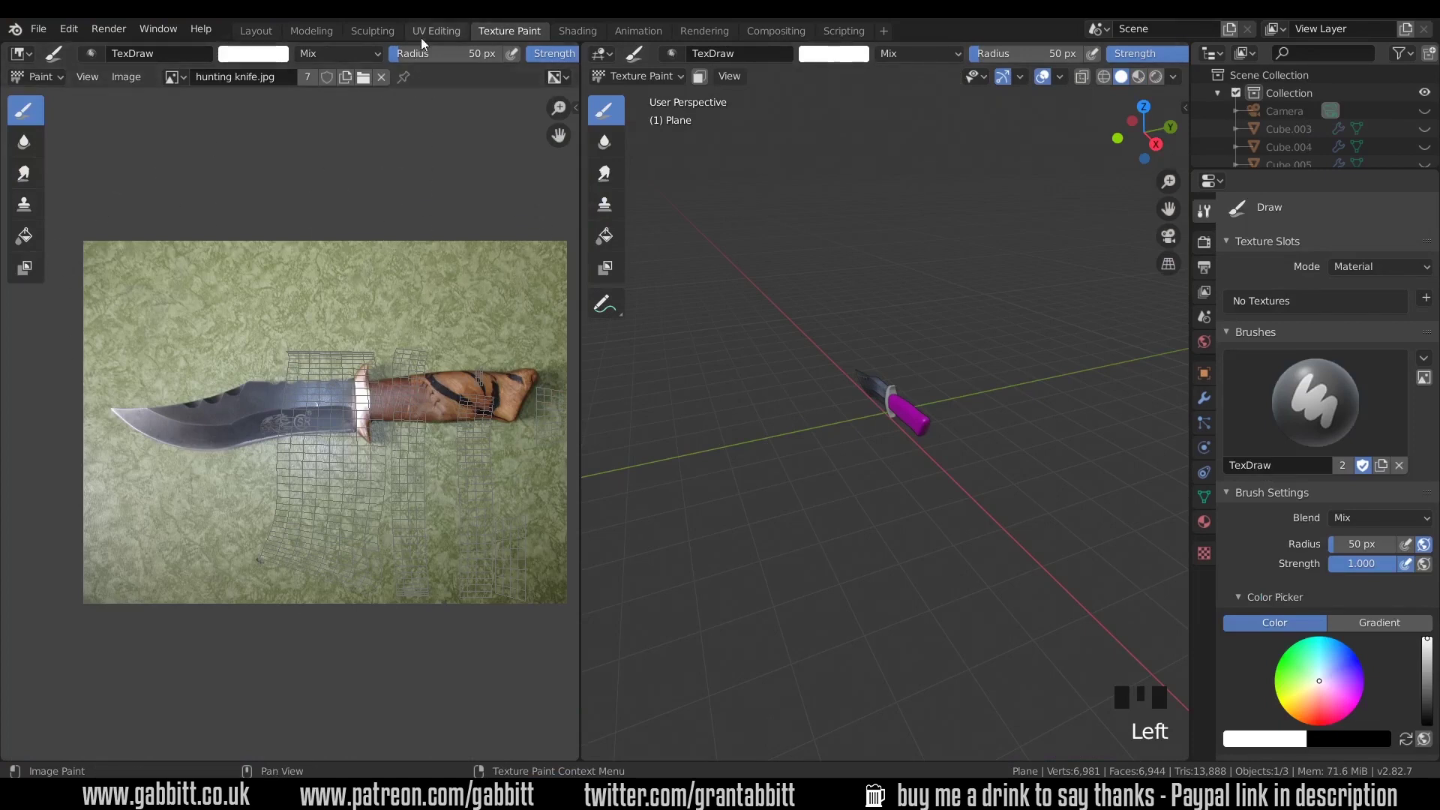
left_click(425, 38)
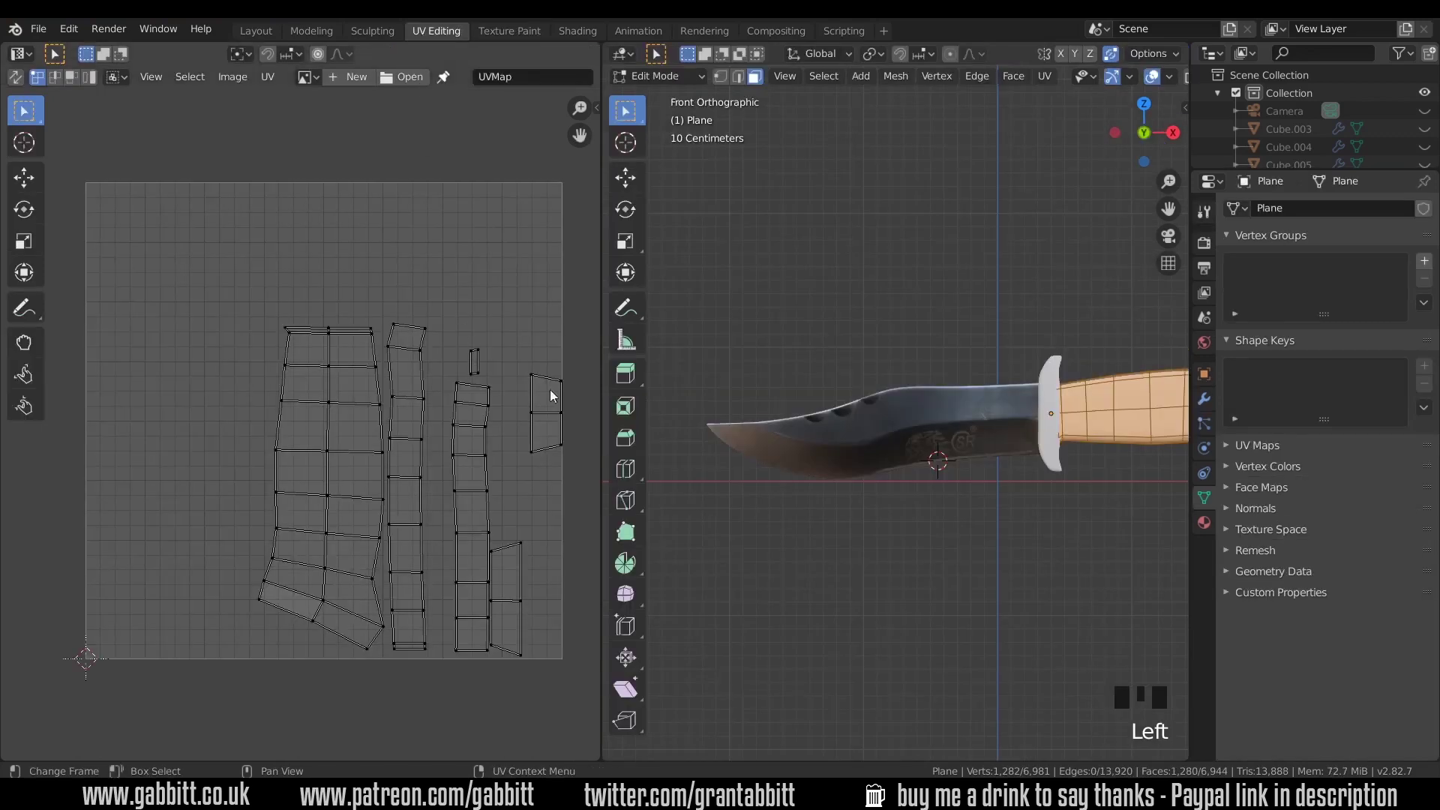
key("a")
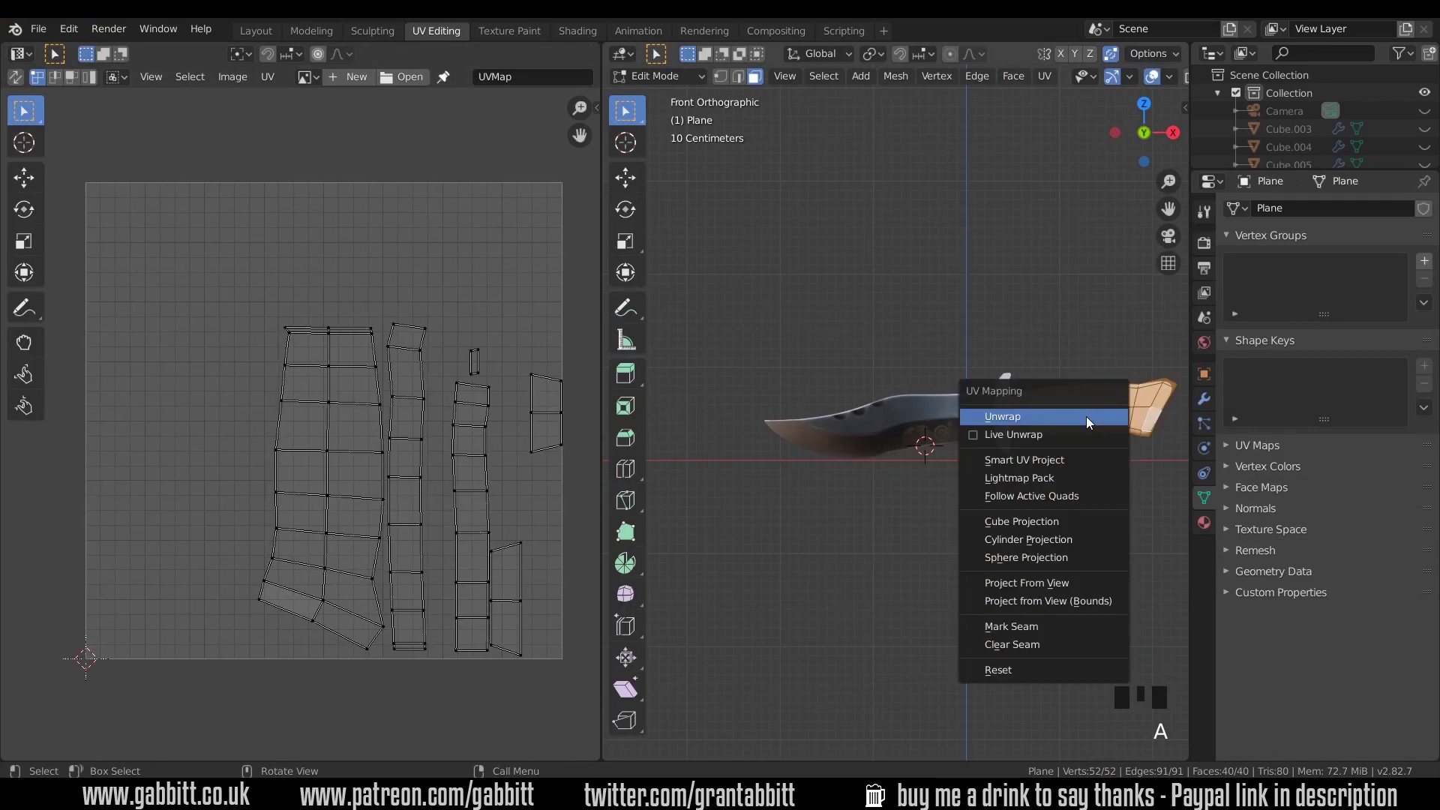
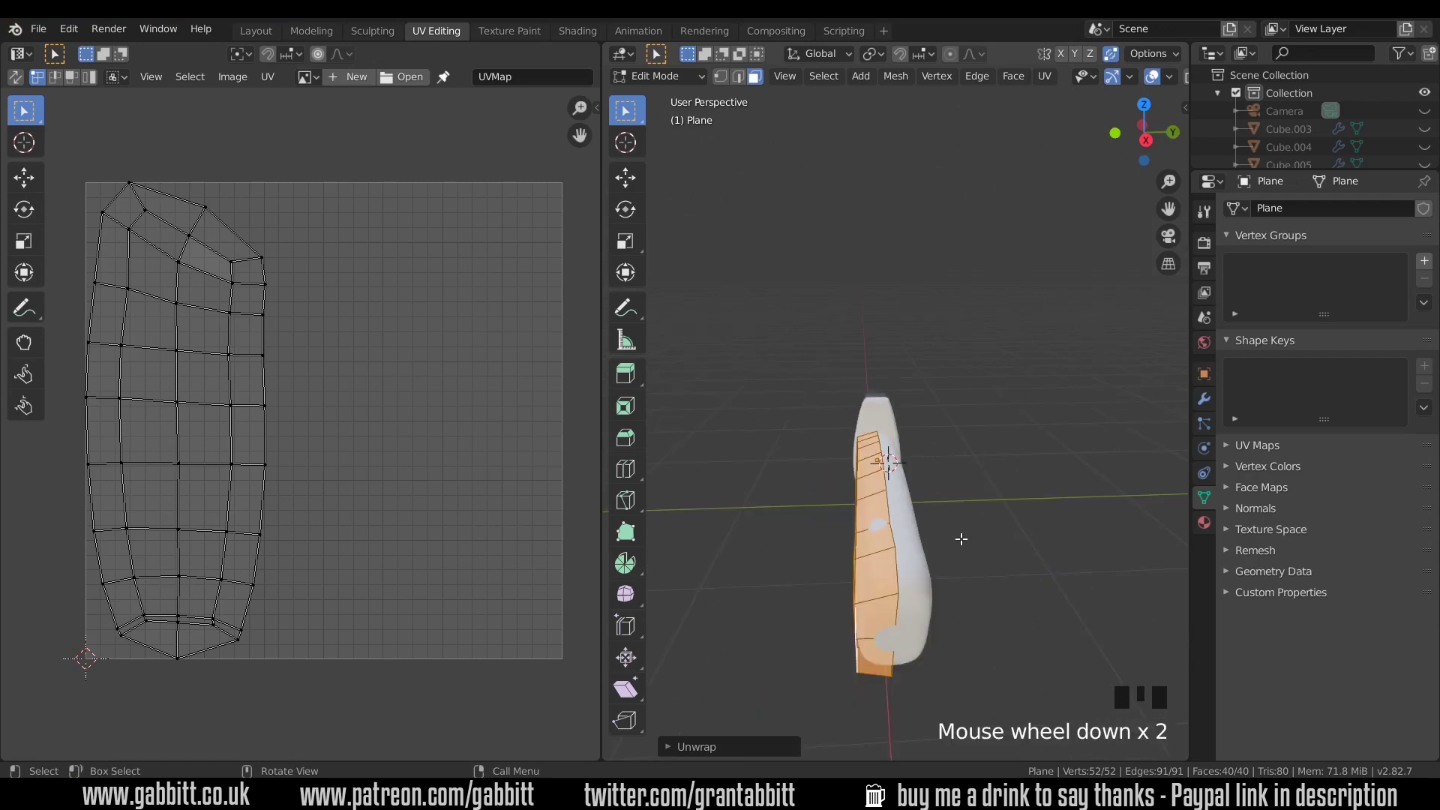
- Unwrap the handle mesh angle-based into two UV islands with a 0.06 margin
scroll("down", 3)
key("Tab")
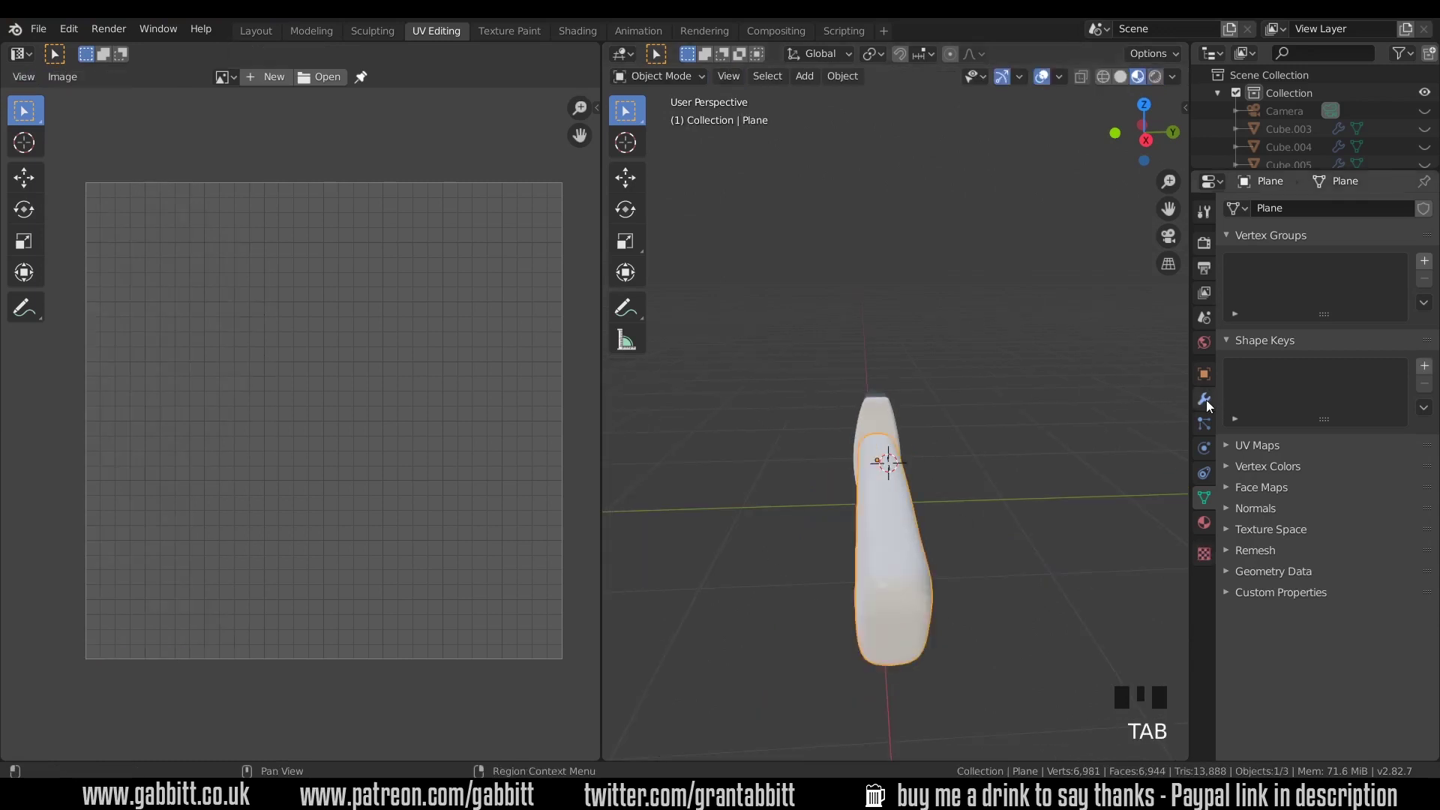
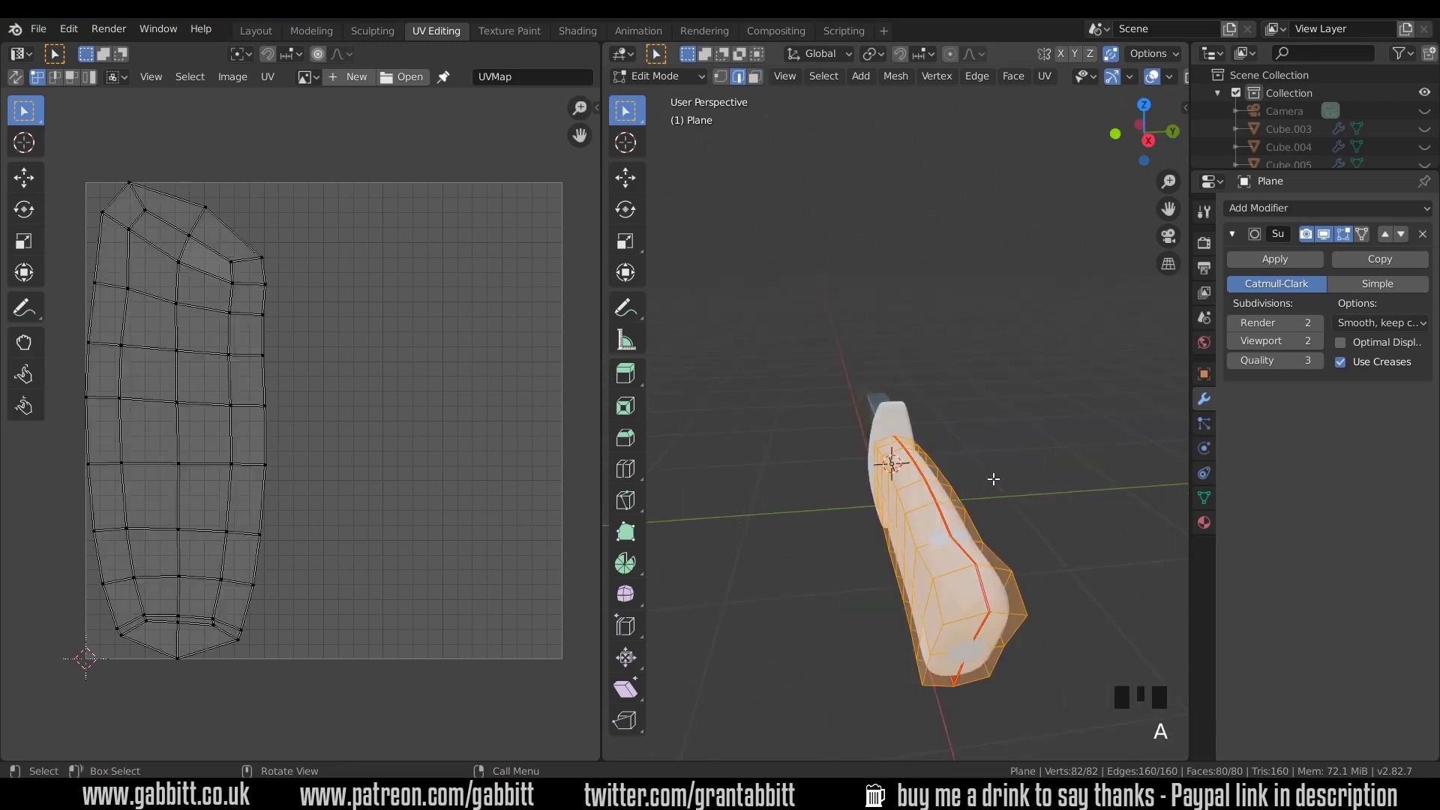
key("u")
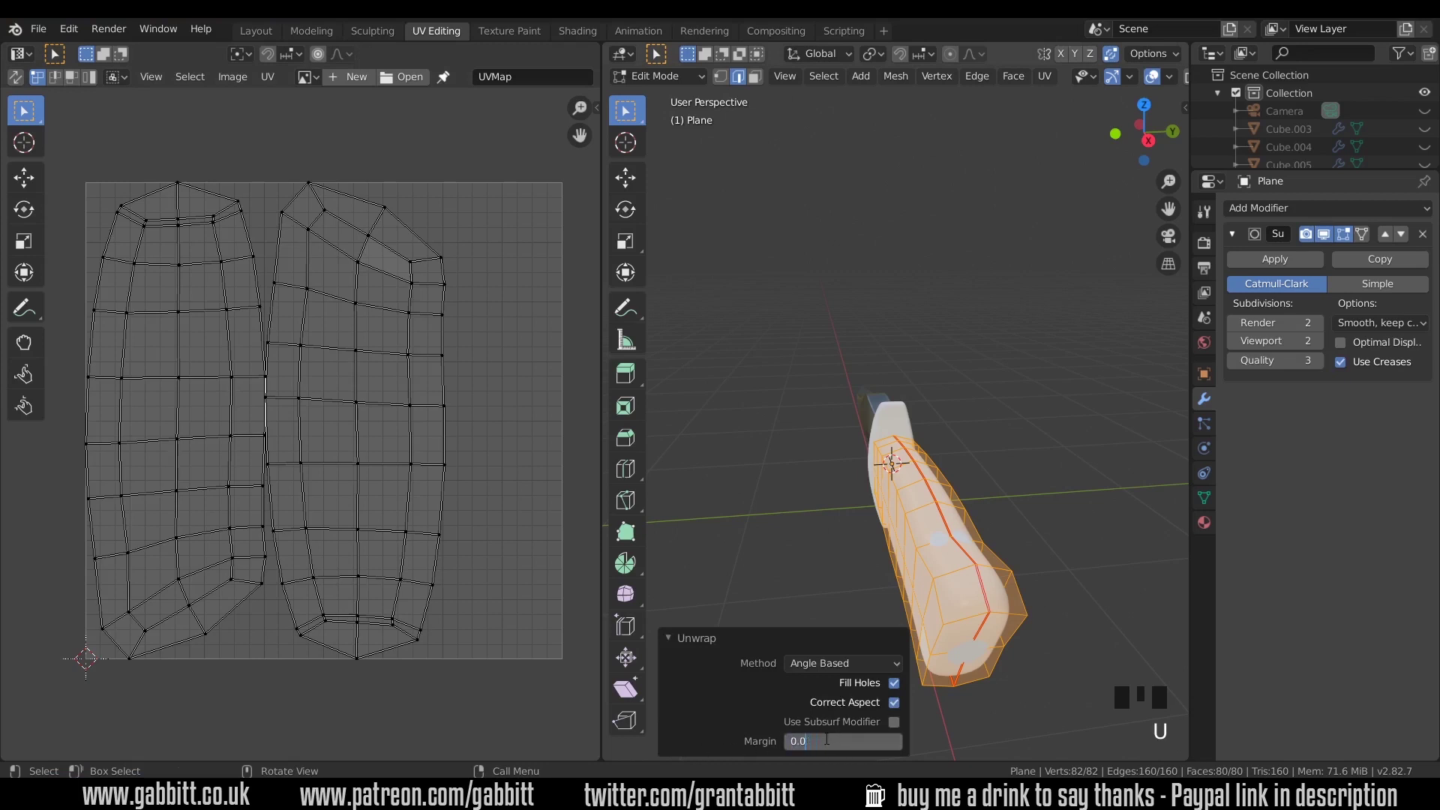
key("BackSpace")
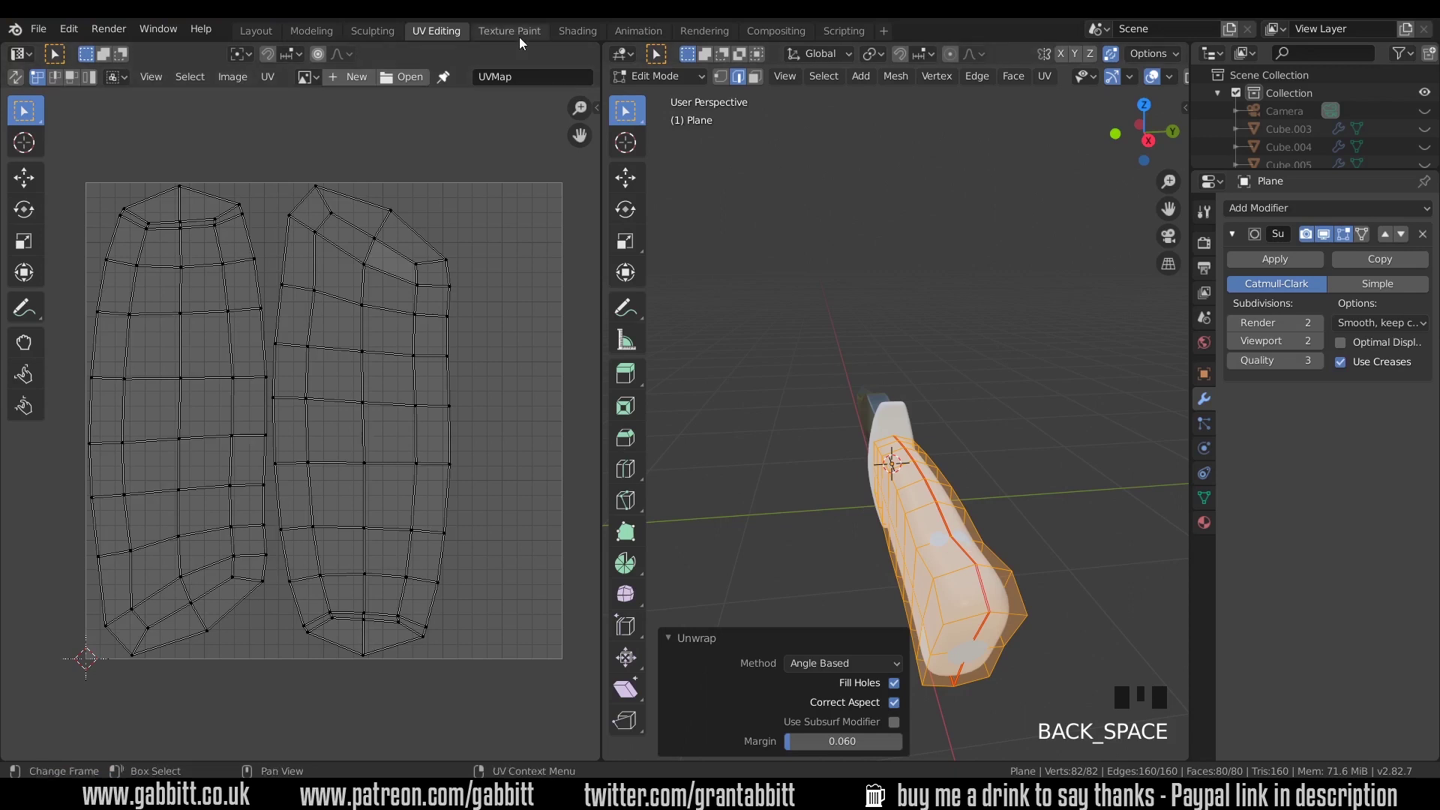
- Move to the Texture Paint workspace, enlarge the top area into an editor and start a new 'wood painted' paint-slot image
left_click(522, 39)
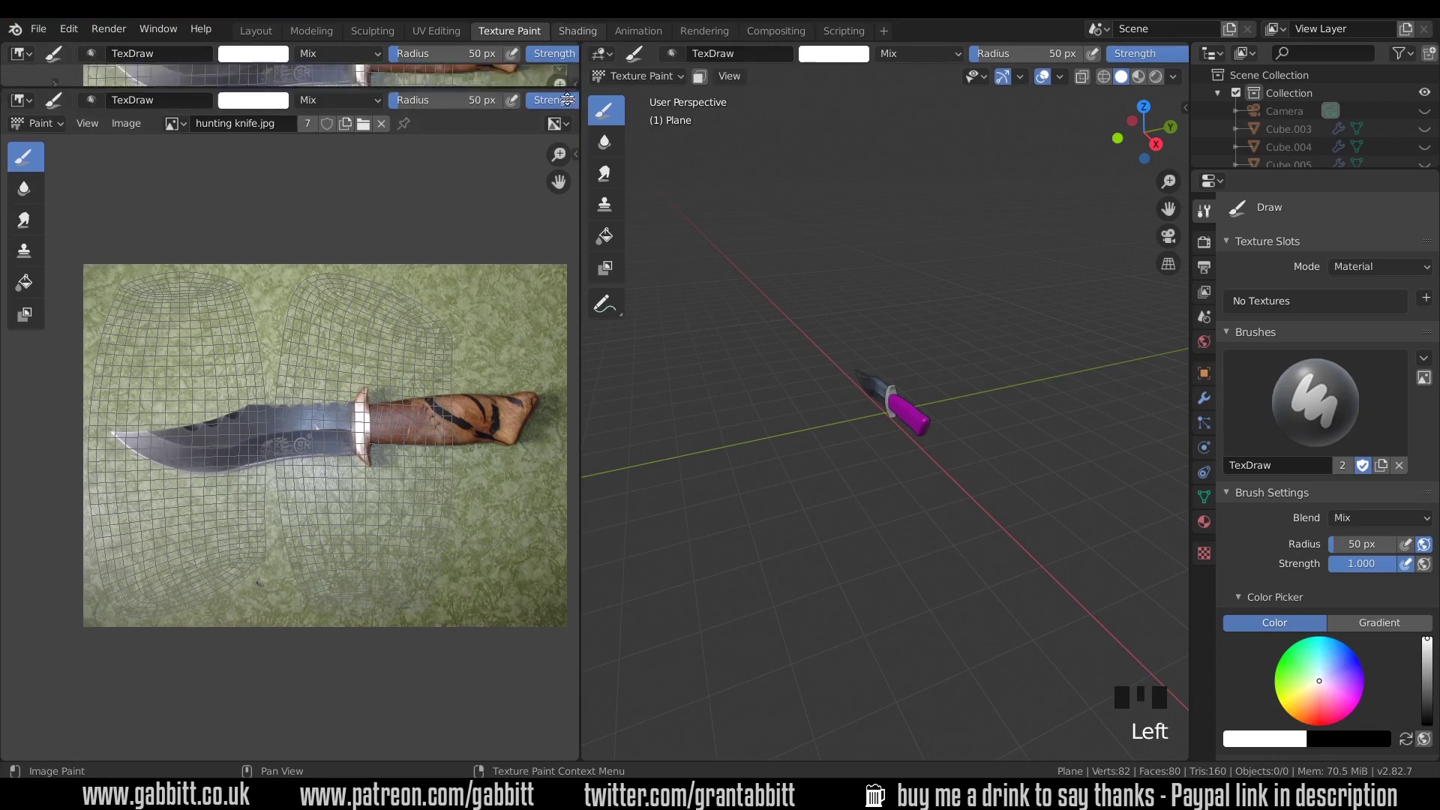
left_click_drag(529, 361, 258, 242)
key("n")
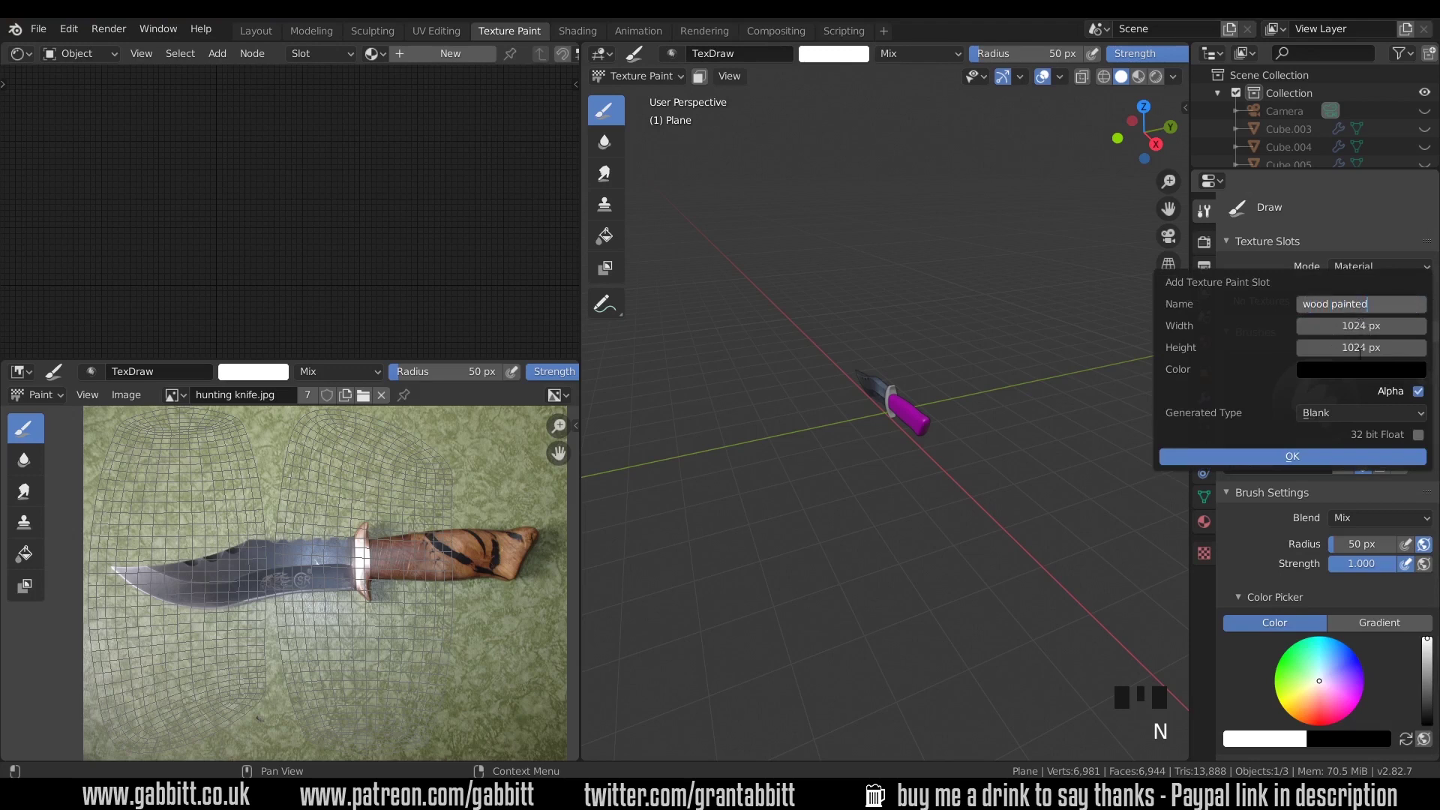
- Bring the handle material nodes into view and zoom the viewport onto the knife
left_click_drag(1420, 396, 138, 133)
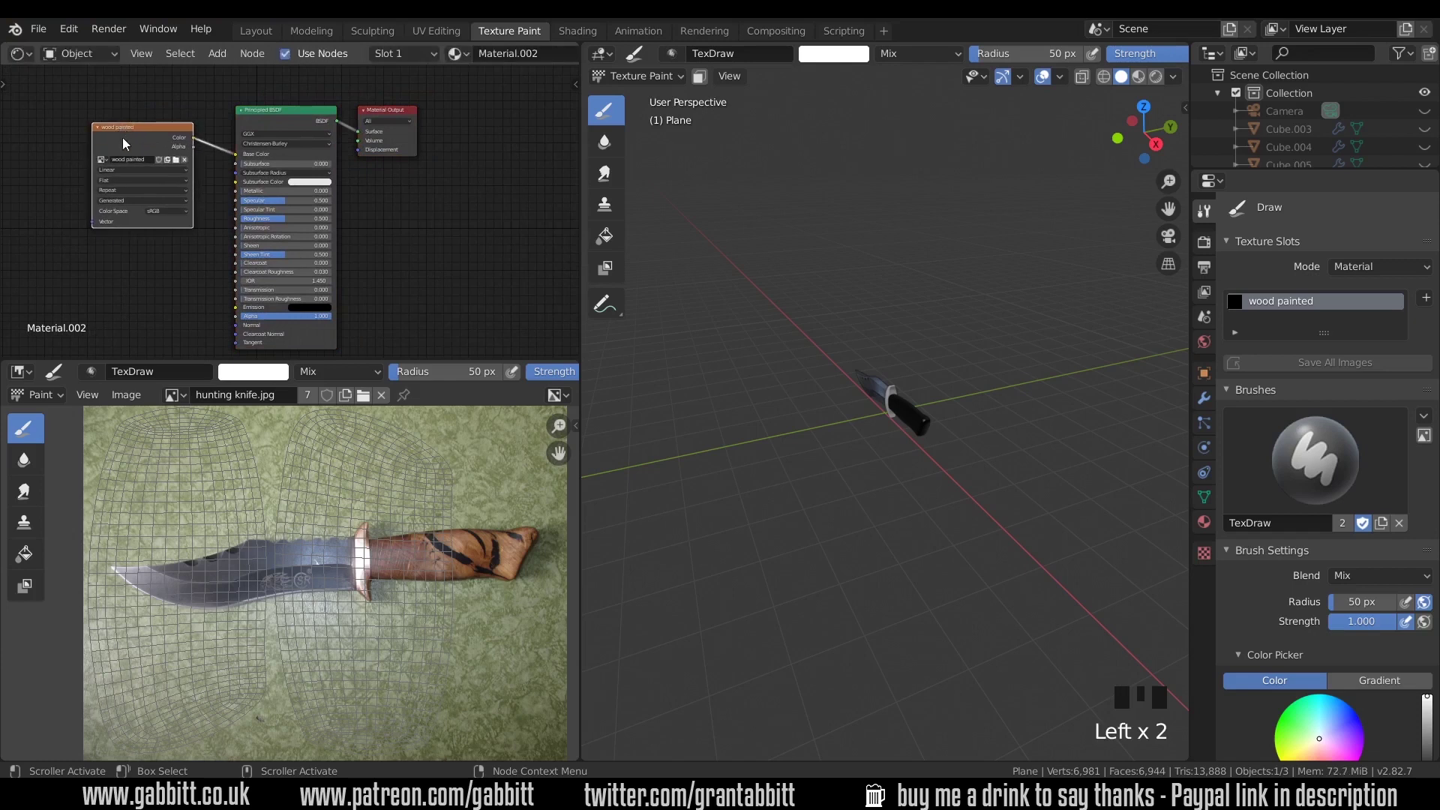
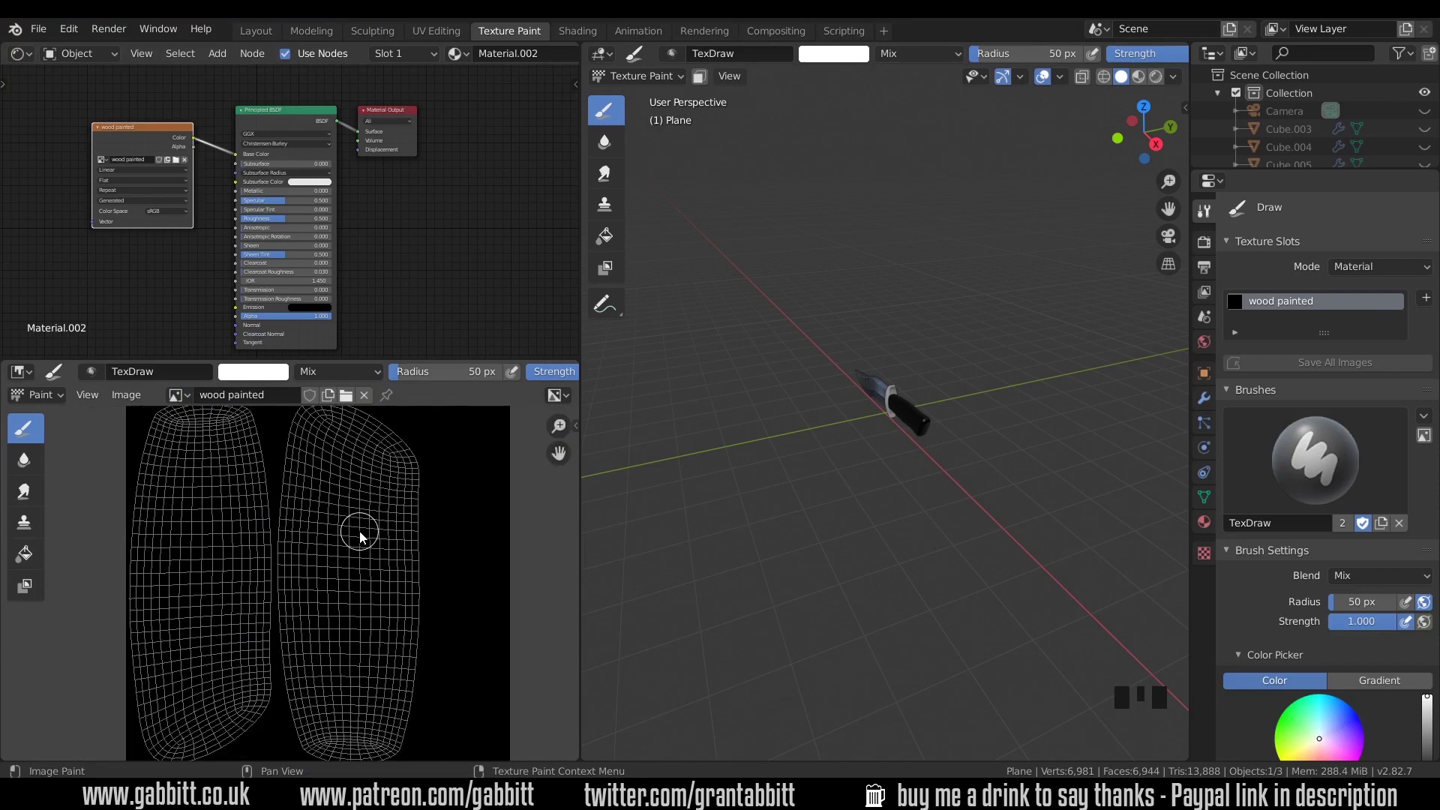
scroll("up", 3)
- Set the hunting knife photo as the brush texture for painting on the handle
left_click_drag(1032, 378, 981, 445)
left_click_drag(981, 445, 1331, 718)
left_click_drag(1331, 718, 1302, 710)
key("o")
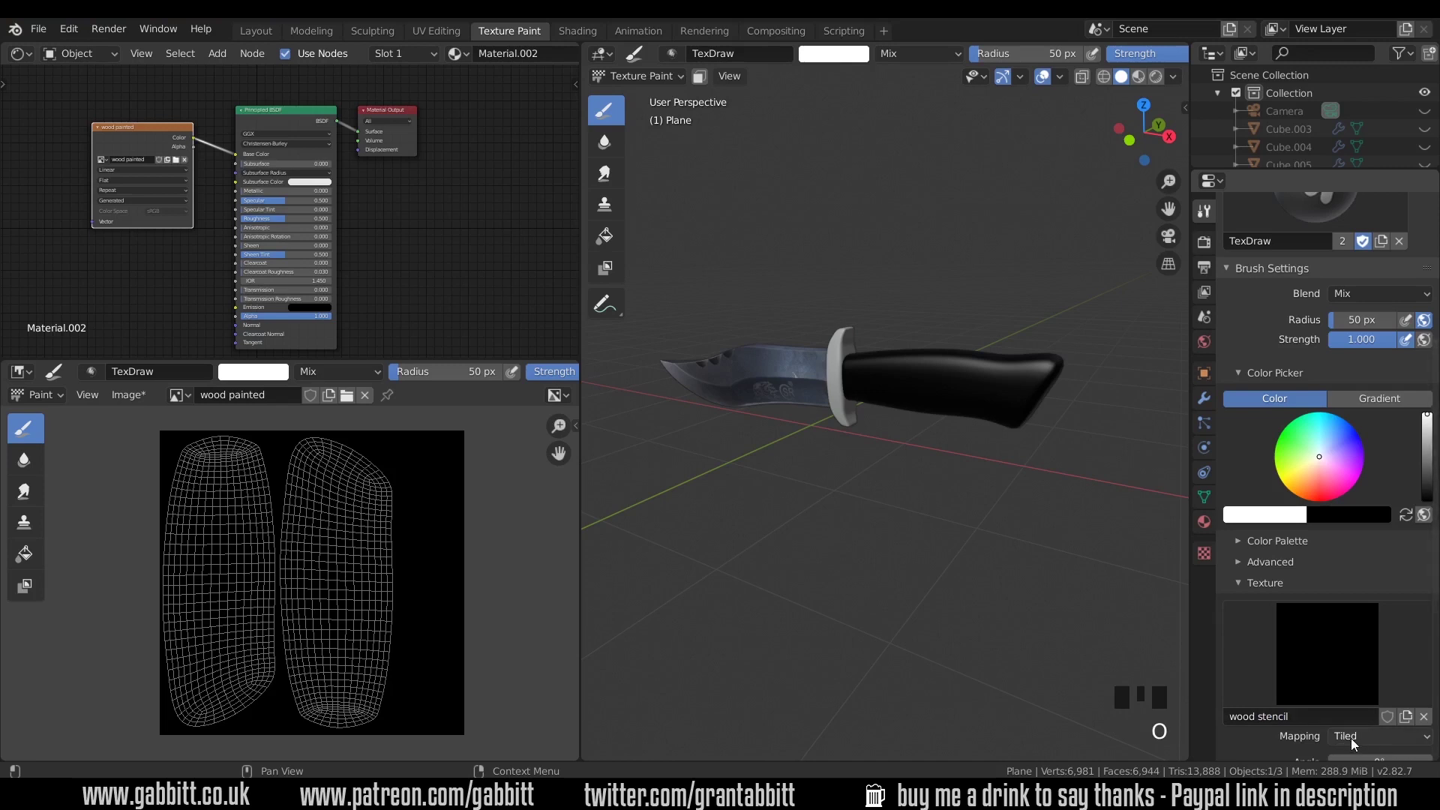
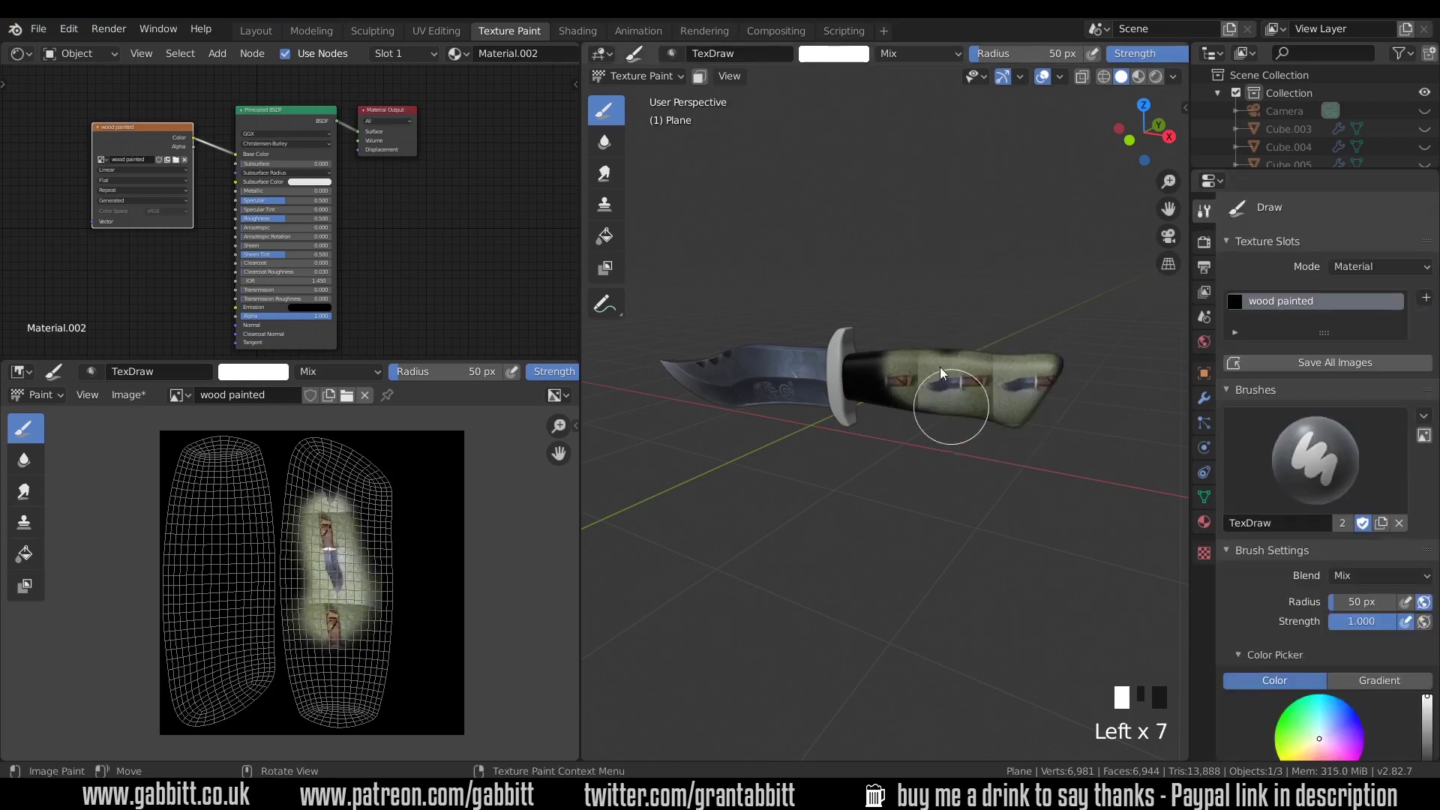
- Switch the brush texture mapping to Stencil, roughly place and size the photo overlay, and go to front view
left_click_drag(1001, 470, 724, 629)
left_click_drag(724, 629, 811, 525)
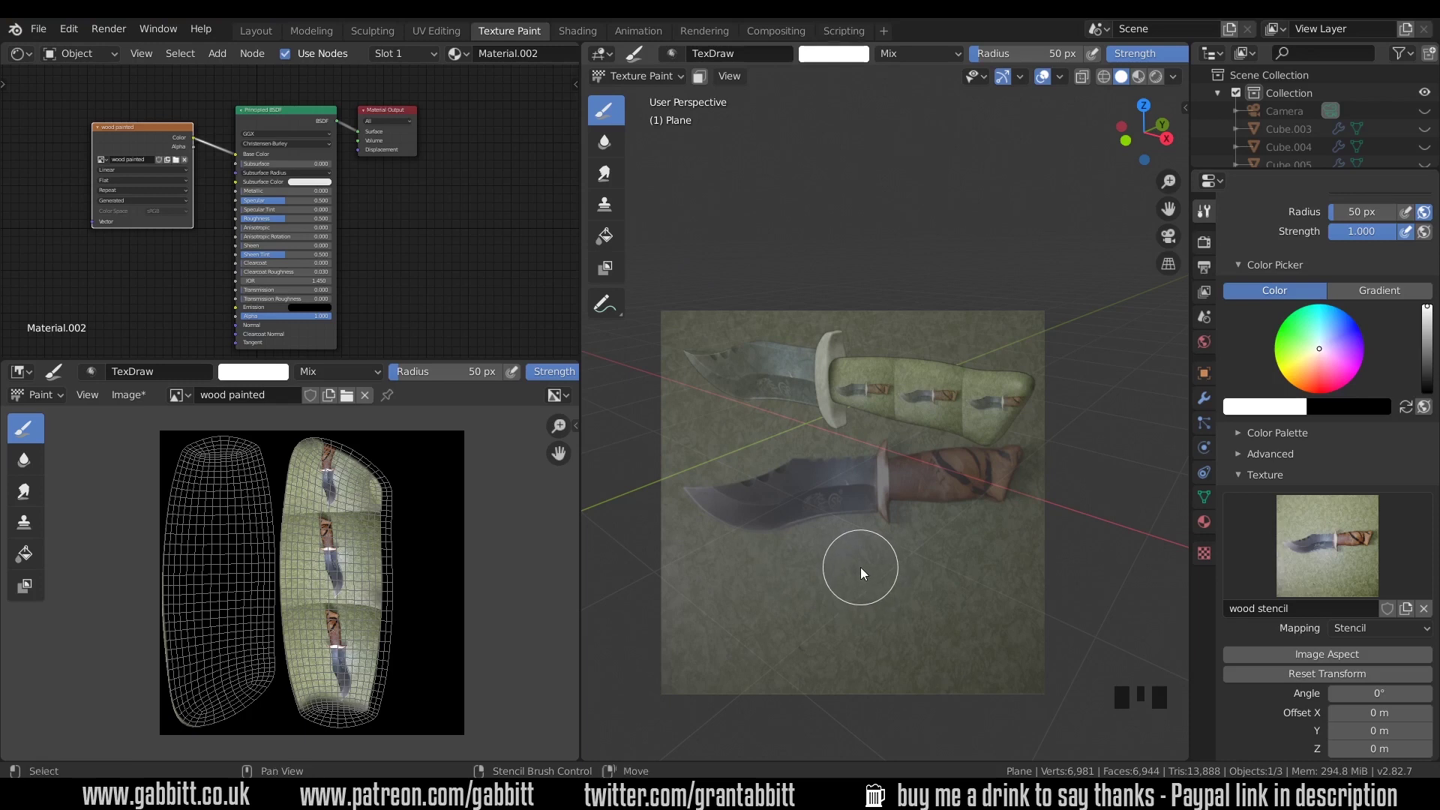
left_click_drag(863, 573, 1358, 660)
left_click_drag(1358, 660, 908, 484)
key("KP_1")
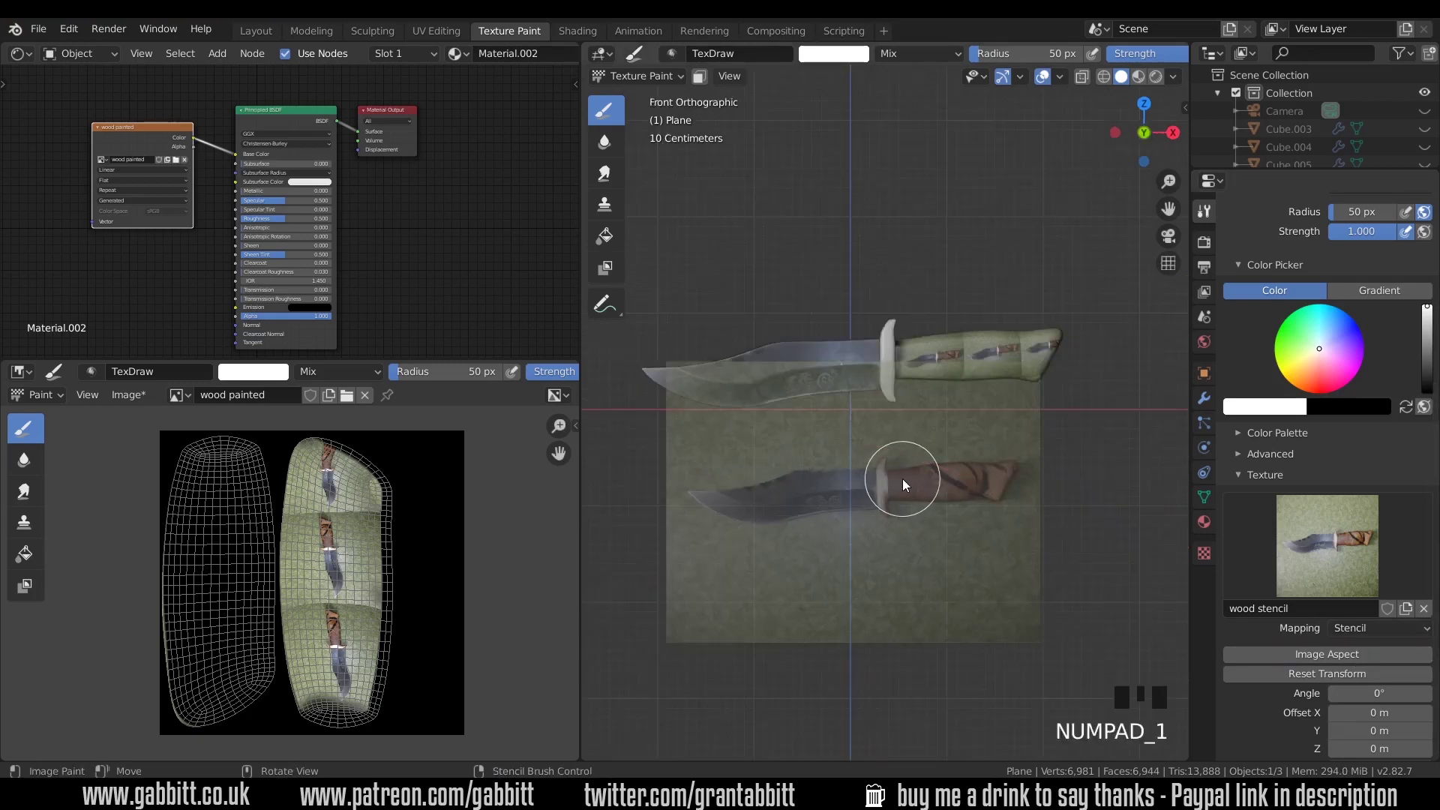
- Scale and position the photo stencil so its handle lines up over the knife handle
left_click_drag(941, 430, 1022, 402)
scroll("down", 3)
scroll("up", 3)
scroll("down", 3)
scroll("up", 3)
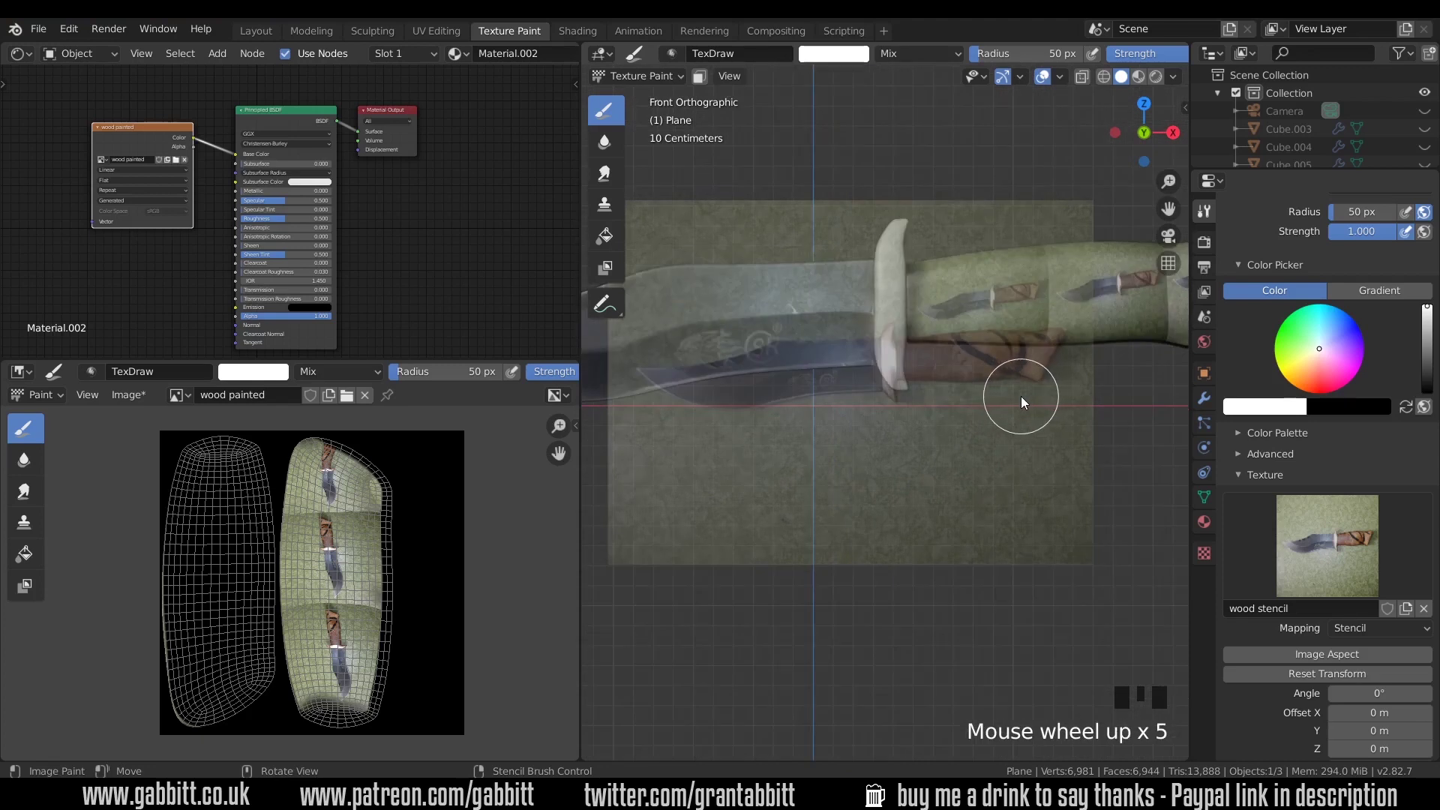
left_click_drag(1029, 377, 927, 437)
right_click(928, 437)
right_click(884, 507)
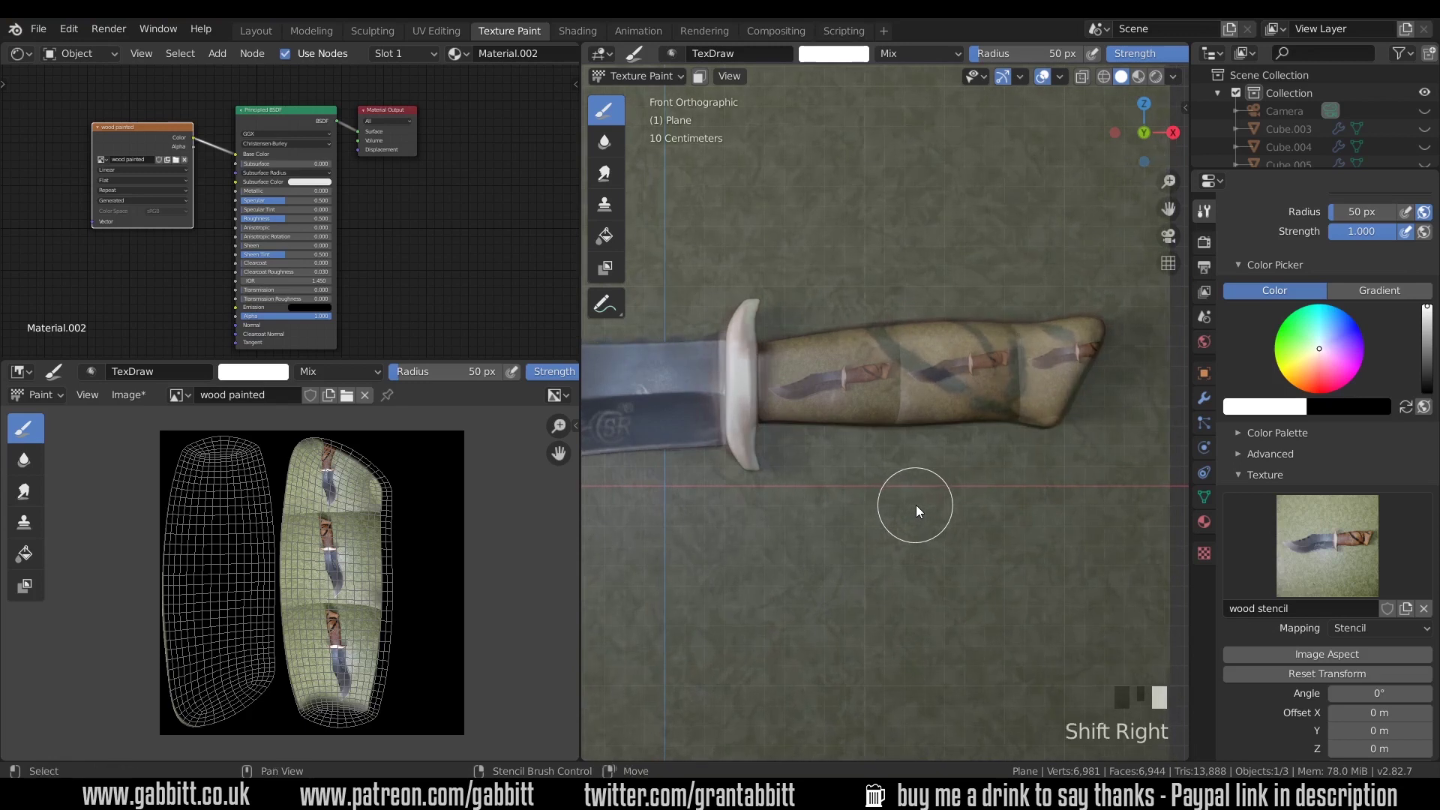
- Paint the photo's wooden handle through the stencil onto the model, undoing a stray stroke
left_click_drag(936, 499, 1132, 58)
left_click(1132, 58)
left_click_drag(1027, 358, 791, 366)
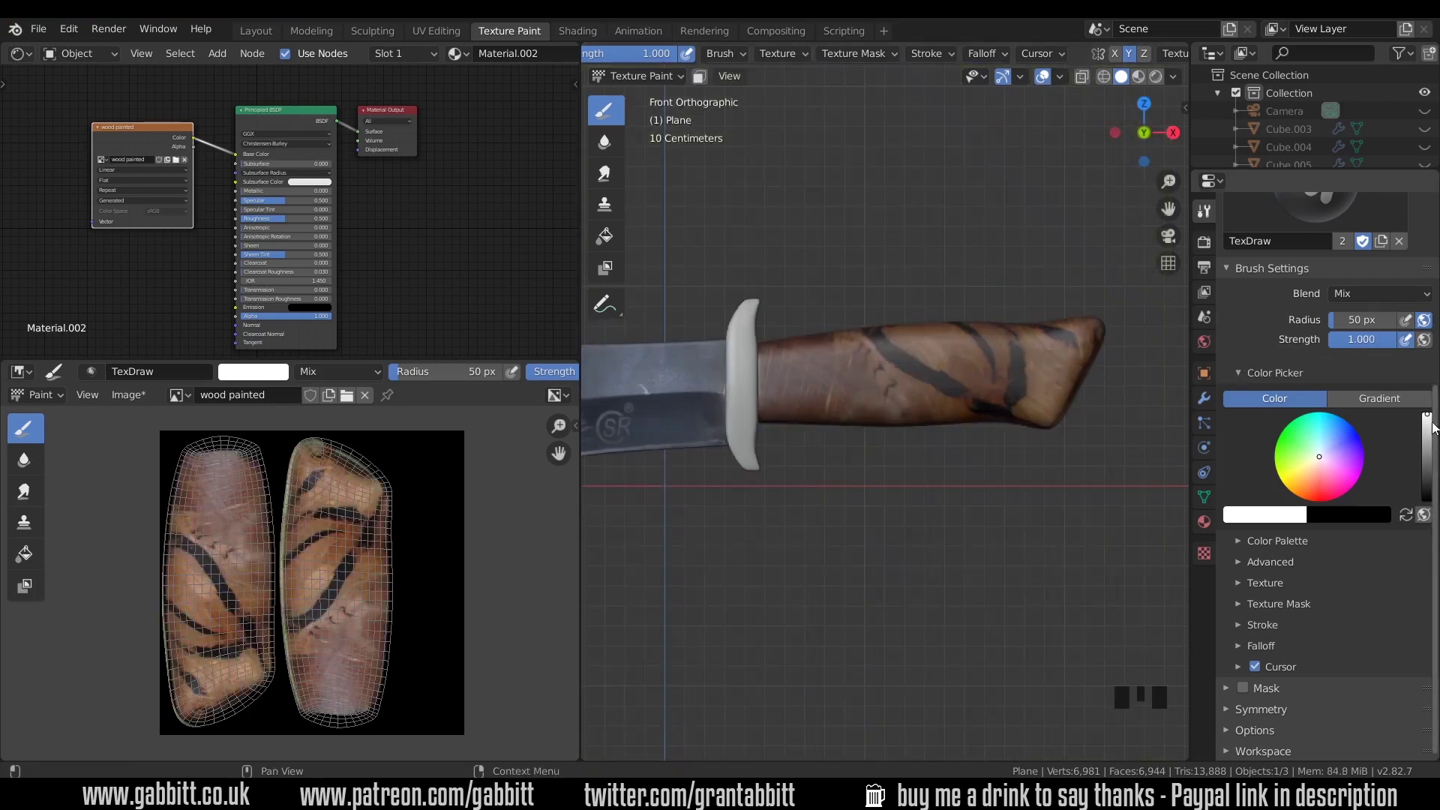
left_click_drag(1328, 470, 1090, 421)
key("ctrl+z")
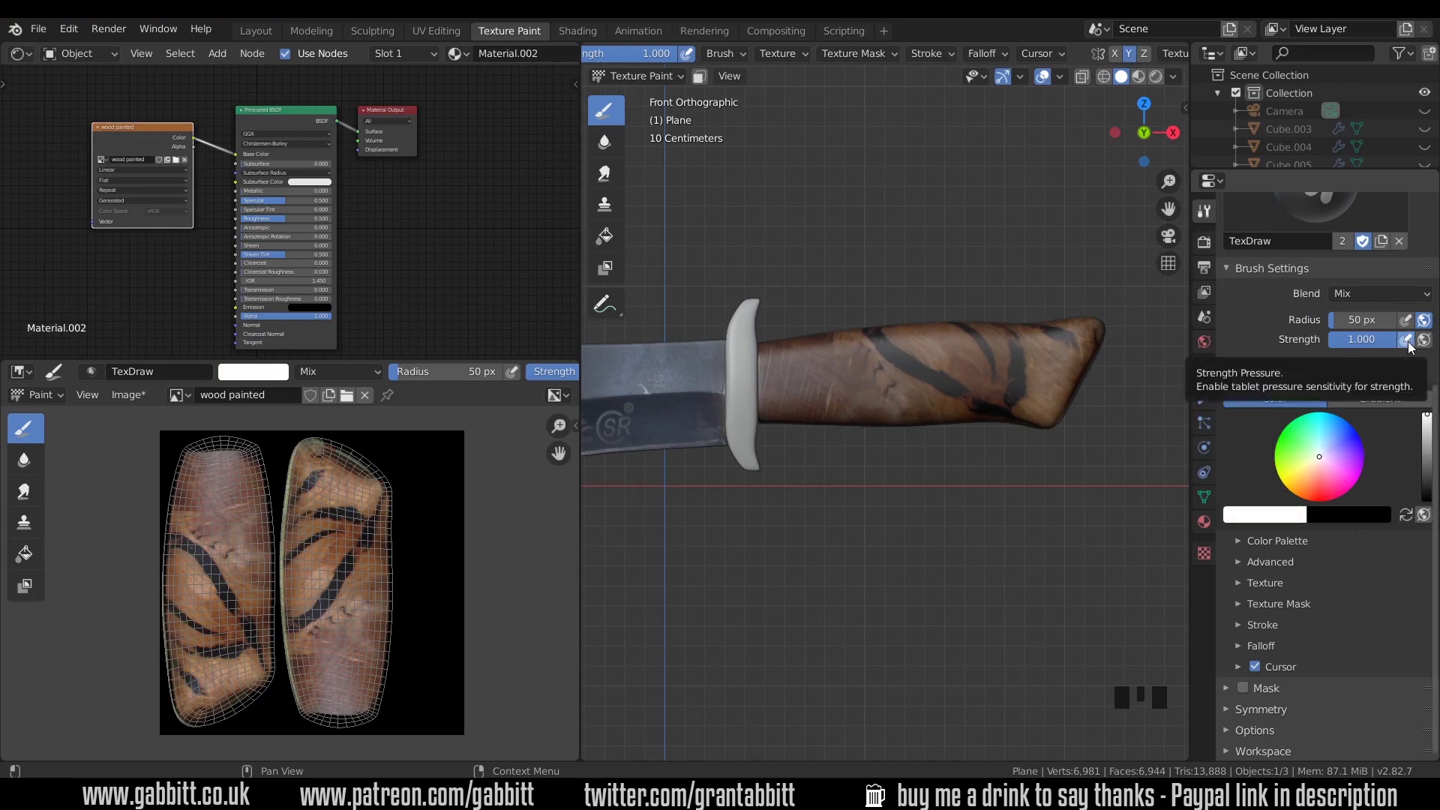
- Orbit around the handle and paint further wood strokes onto its other side
left_click_drag(1117, 328, 1044, 474)
left_click_drag(1043, 474, 1000, 546)
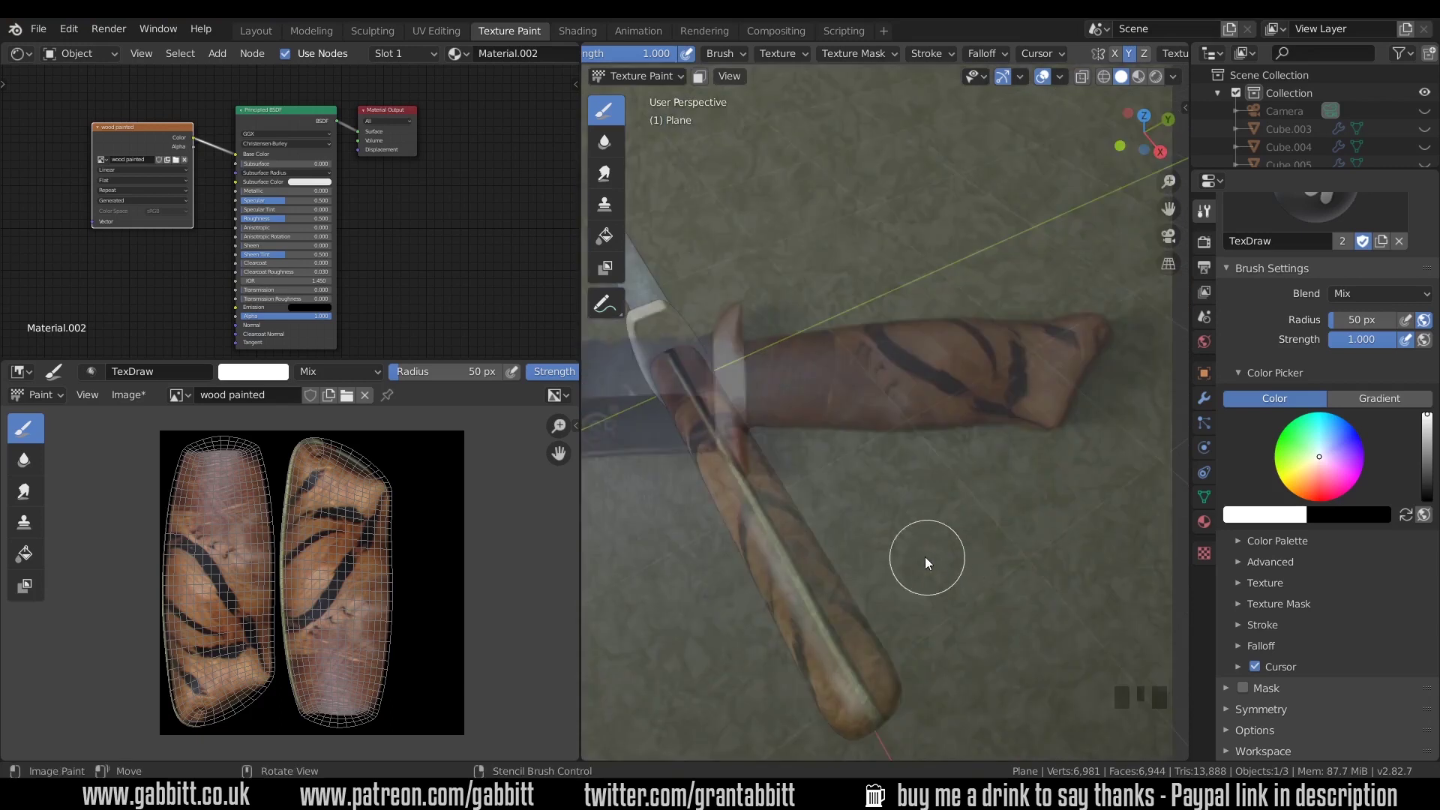
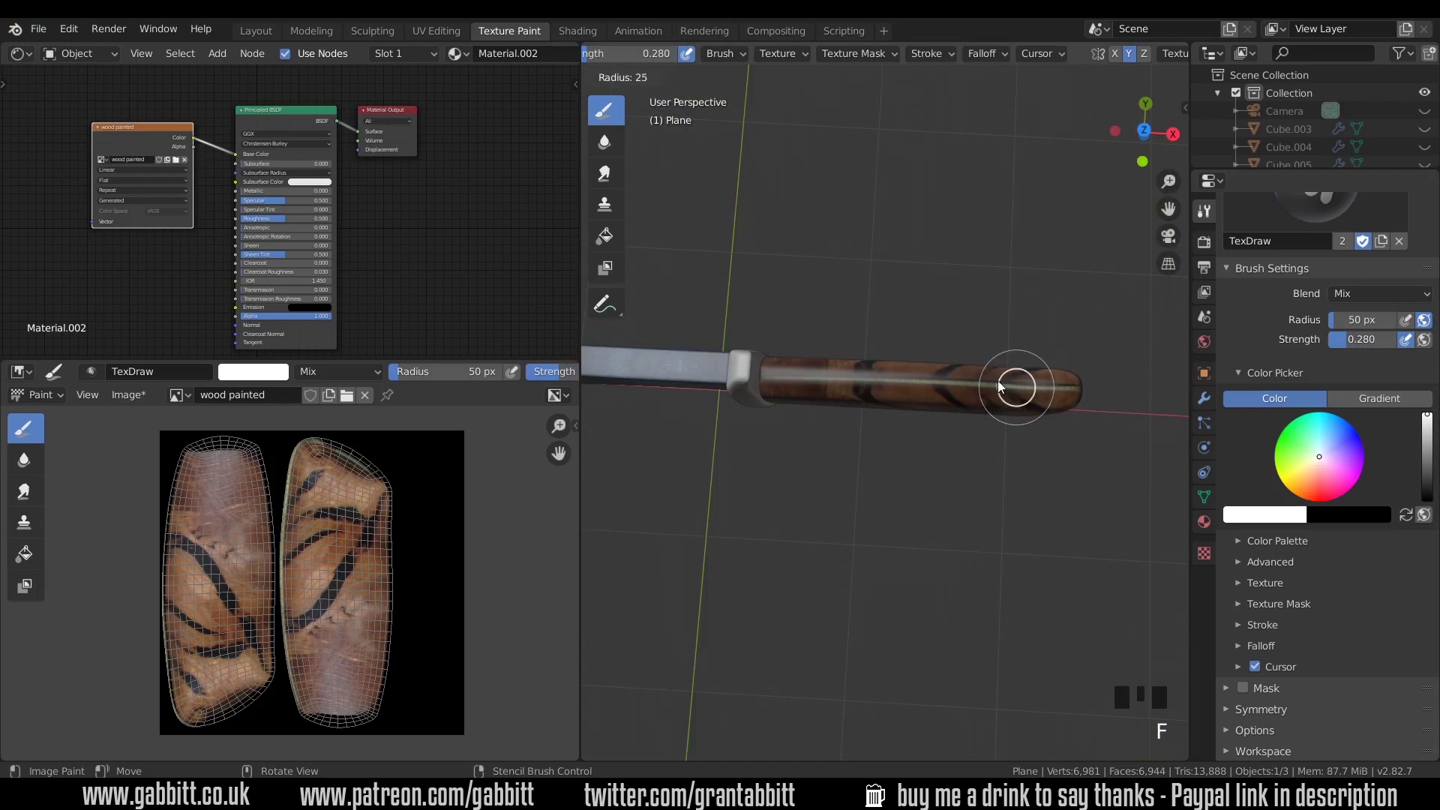
left_click_drag(1021, 391, 991, 369)
middle_click(992, 369)
left_click_drag(1020, 396, 893, 377)
left_click_drag(893, 377, 952, 507)
left_click_drag(951, 508, 938, 409)
left_click(937, 409)
middle_click(985, 469)
right_click(989, 482)
left_click(1095, 606)
middle_click(1044, 524)
left_click_drag(1013, 545, 997, 548)
middle_click(997, 547)
right_click(1038, 460)
middle_click(893, 547)
right_click(892, 539)
- Lower the brush radius and paint dark streaks into the wood on the handle
key("f")
left_click(1000, 397)
middle_click(1023, 470)
left_click(1096, 438)
left_click_drag(960, 489, 933, 410)
left_click(933, 410)
middle_click(1009, 552)
key("f")
left_click(930, 388)
left_click_drag(1020, 503, 962, 559)
scroll("up", 3)
middle_click(1000, 553)
- Dab more dark streaks along the handle from several angles until both UV islands carry striped wood paint
left_click(1133, 55)
middle_click(954, 381)
left_click_drag(907, 452, 988, 404)
middle_click(989, 404)
left_click_drag(922, 449, 956, 359)
middle_click(956, 359)
left_click(918, 414)
middle_click(958, 479)
left_click(918, 464)
middle_click(926, 482)
left_click(939, 497)
middle_click(939, 474)
left_click(956, 536)
middle_click(946, 497)
left_click_drag(949, 495, 401, 515)
left_click_drag(961, 516, 910, 573)
middle_click(909, 573)
scroll("down", 3)
scroll("down", 3)
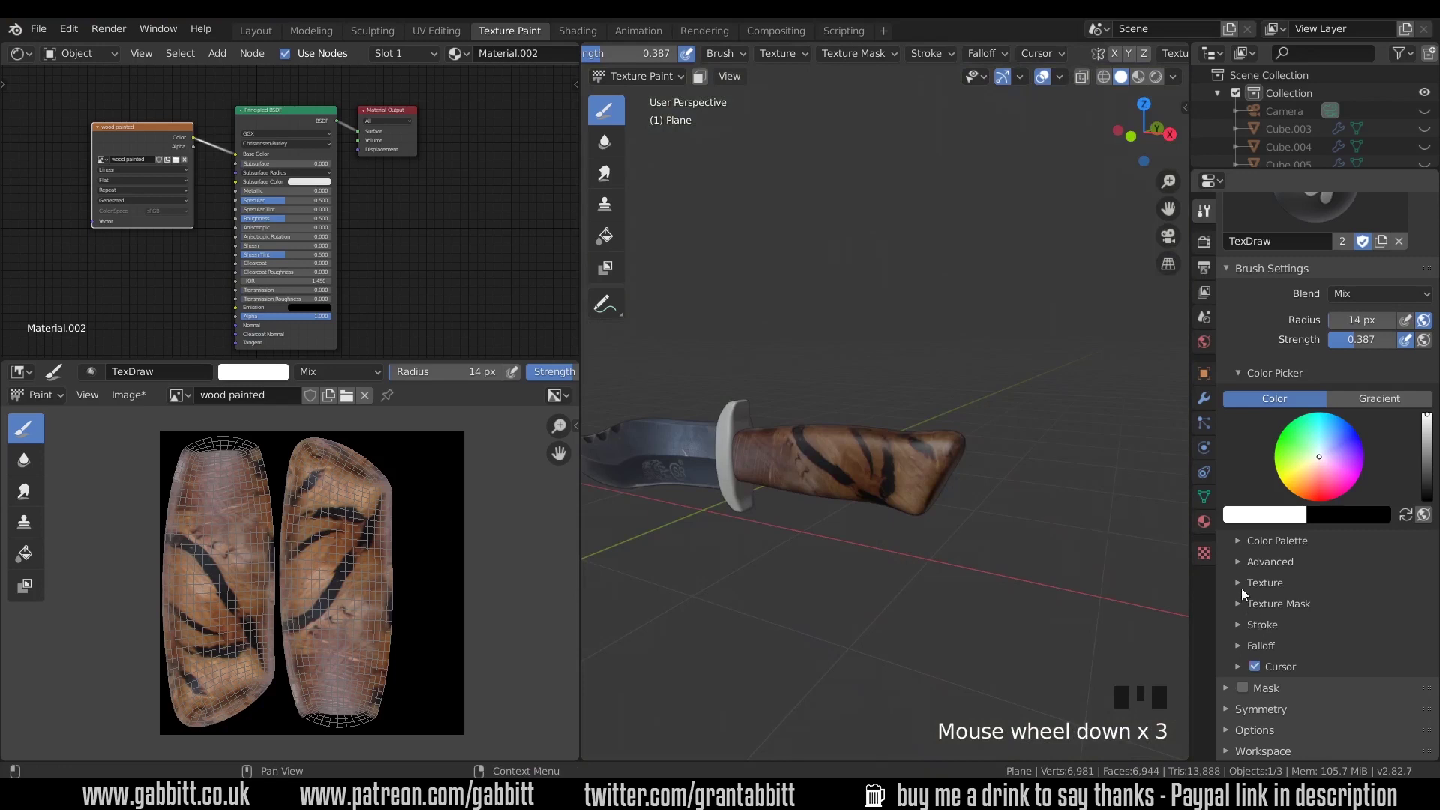
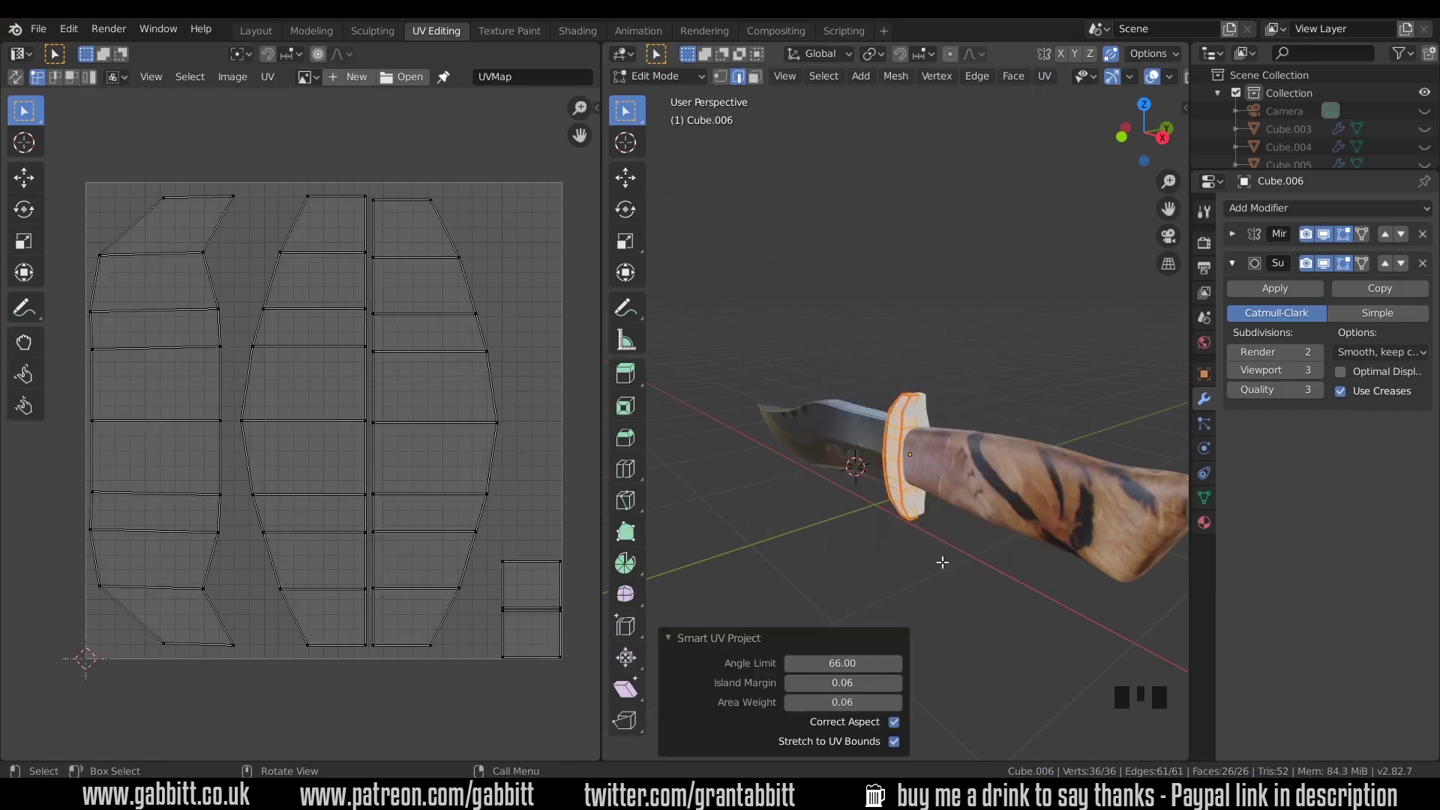
- Return the hilt to Object Mode after the Smart UV Project unwrap
key("Tab")
- Drop the 30-scratch-metal-texture.jpg image into the hilt material as an Image Texture node
left_click_drag(573, 34, 823, 536)
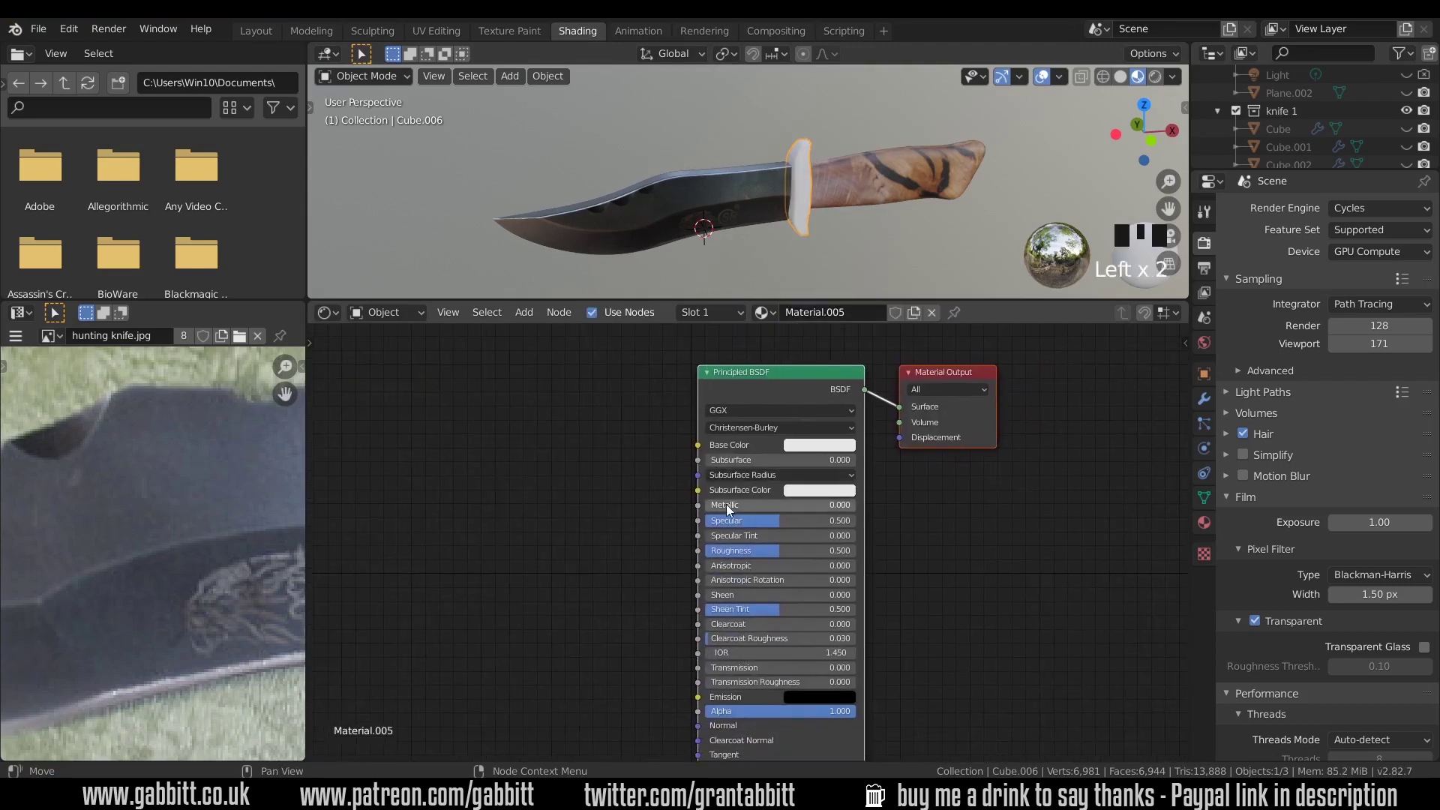
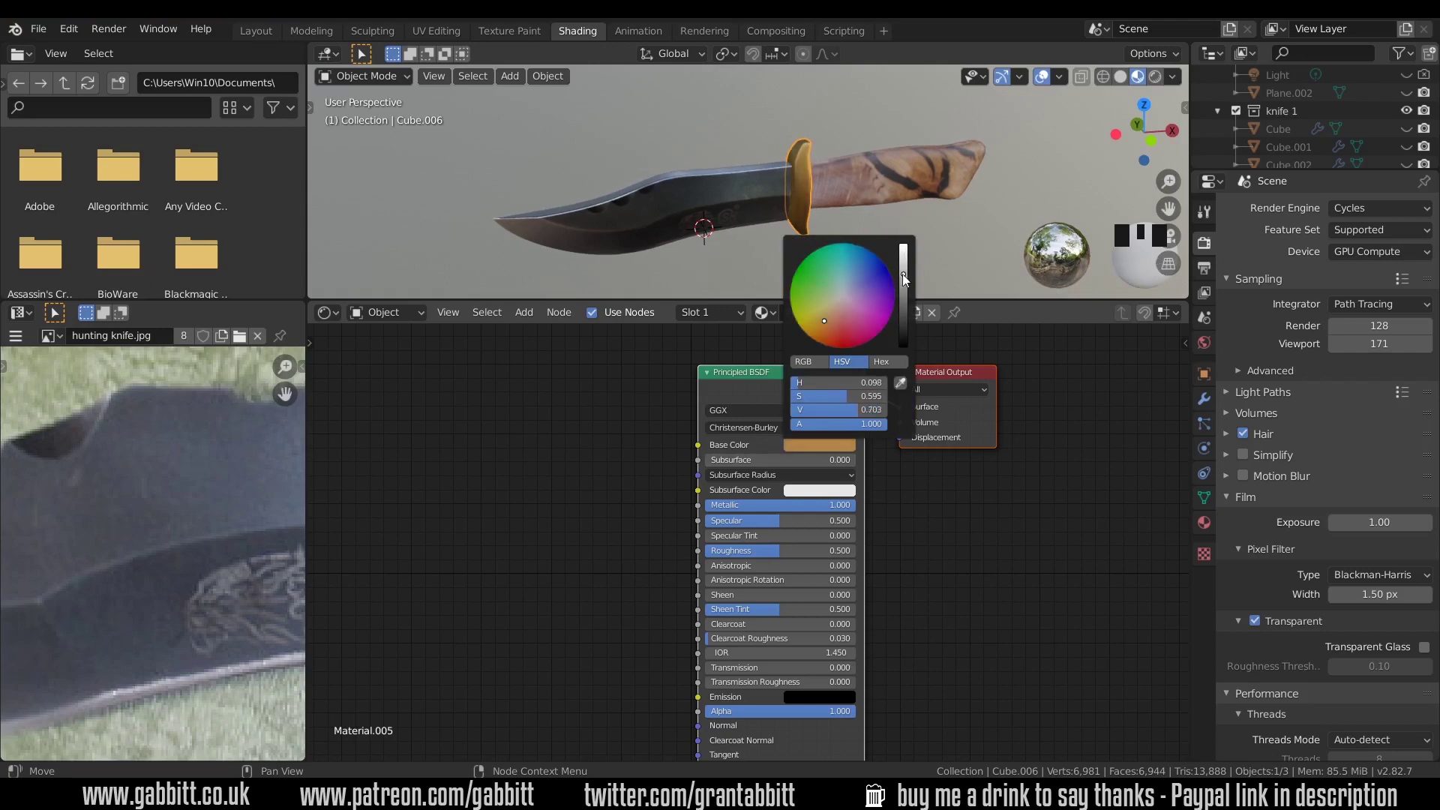
left_click_drag(846, 198, 598, 457)
key("Delete")
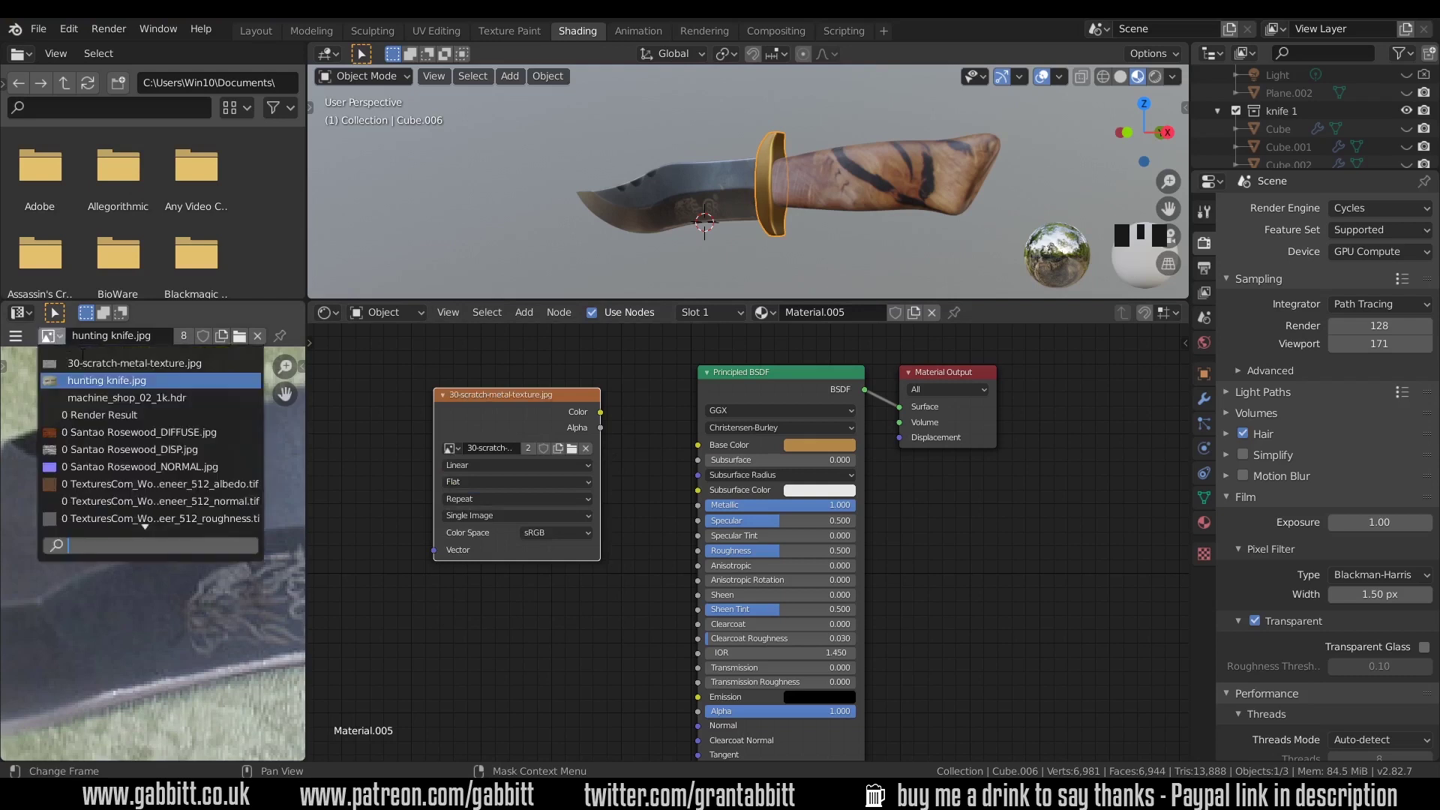
- Add a MixRGB node with a gold Color2 and feed its output into the Principled BSDF Base Color
left_click(89, 361)
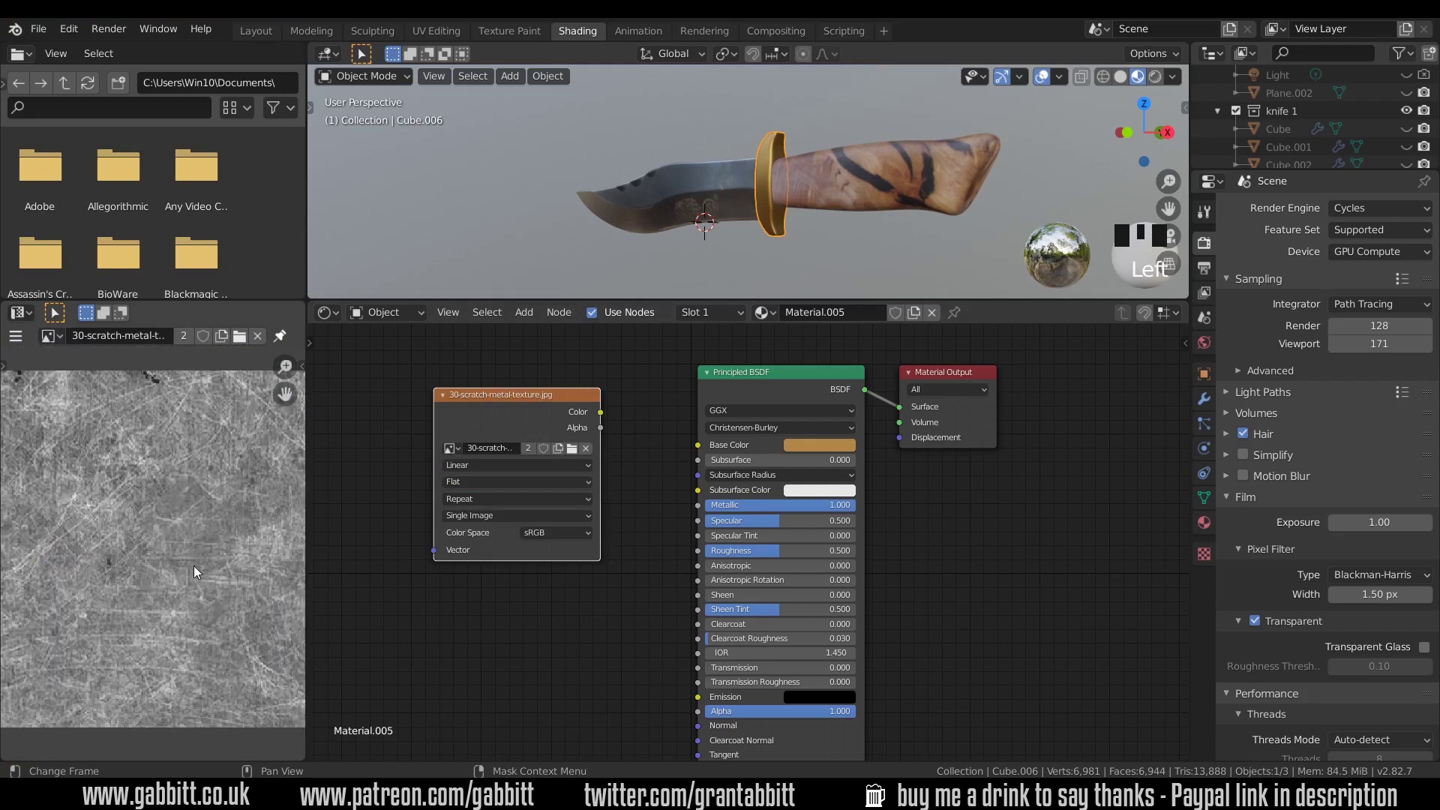
scroll("down", 3)
left_click_drag(827, 211, 511, 405)
left_click(511, 405)
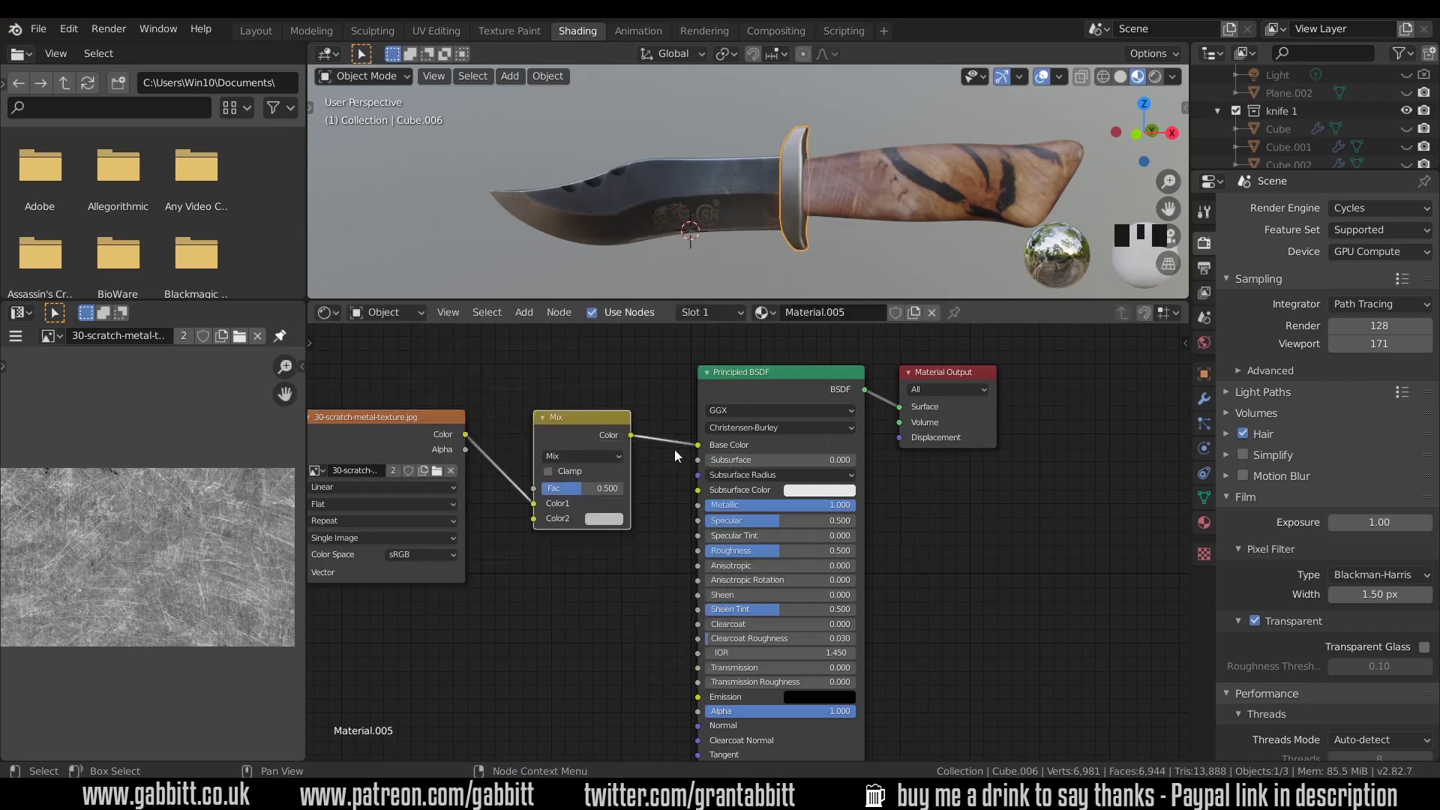
left_click(670, 424)
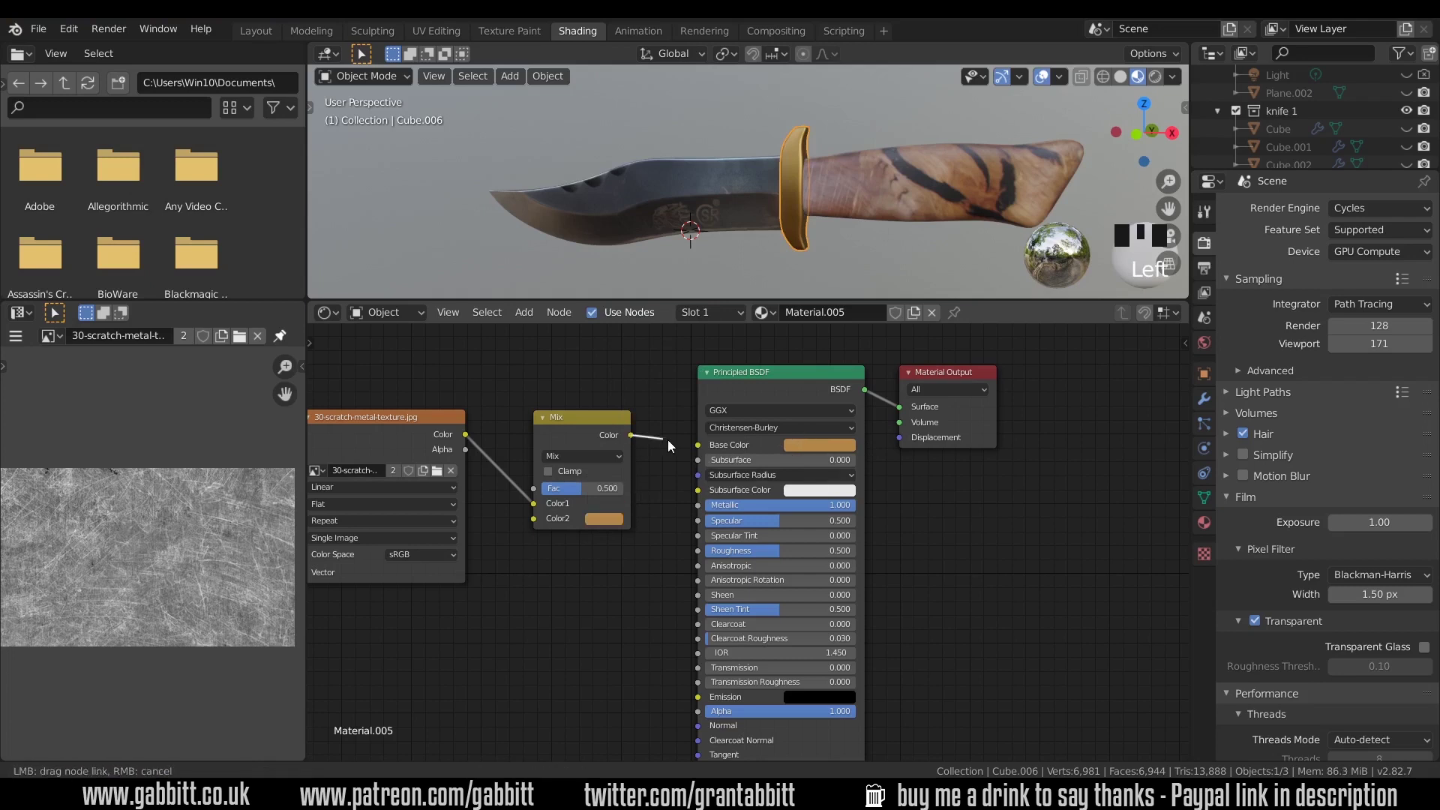
left_click(704, 449)
- Drive the mix factor with the scratch texture and darken Color1 to brown
middle_click(816, 197)
scroll("up", 3)
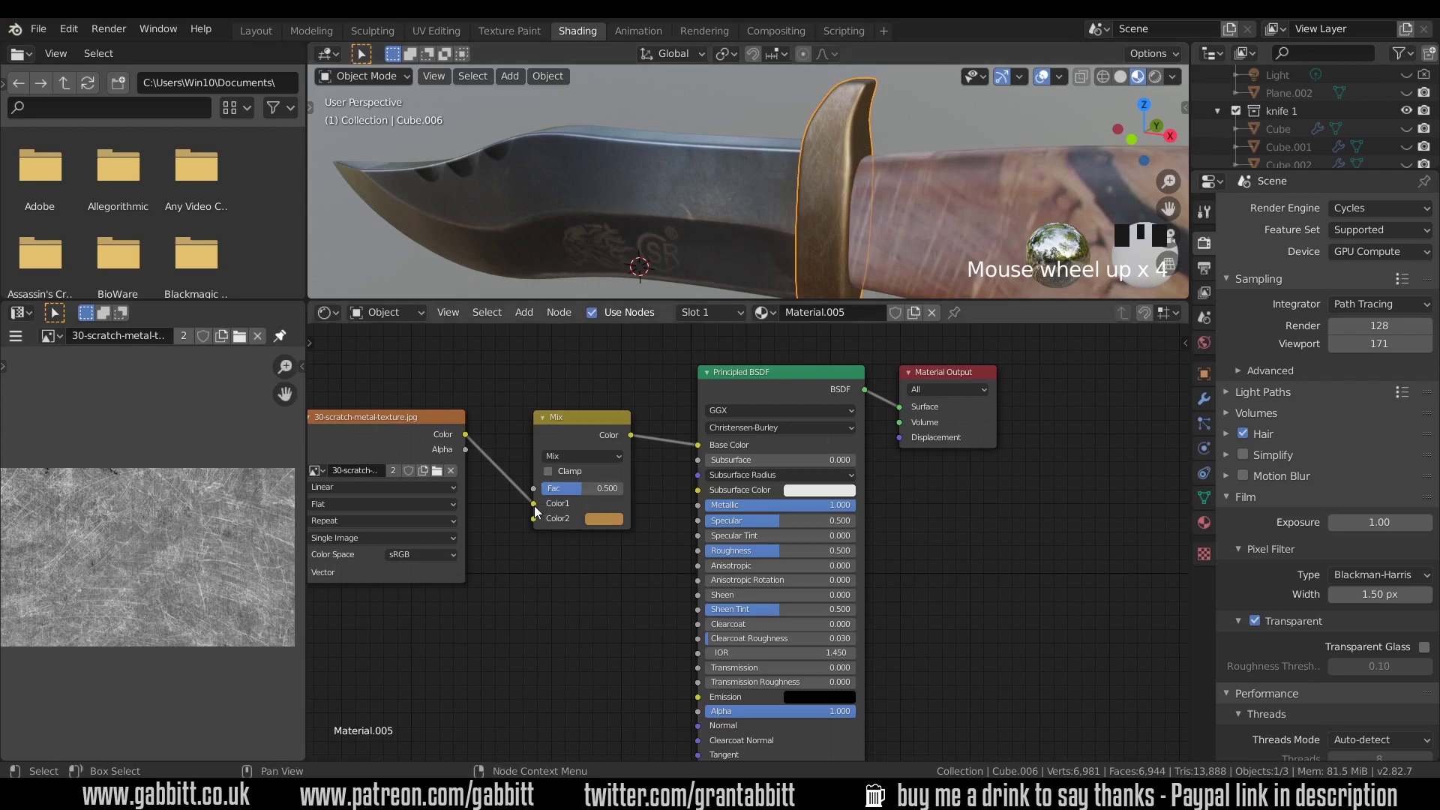
left_click_drag(536, 510, 538, 493)
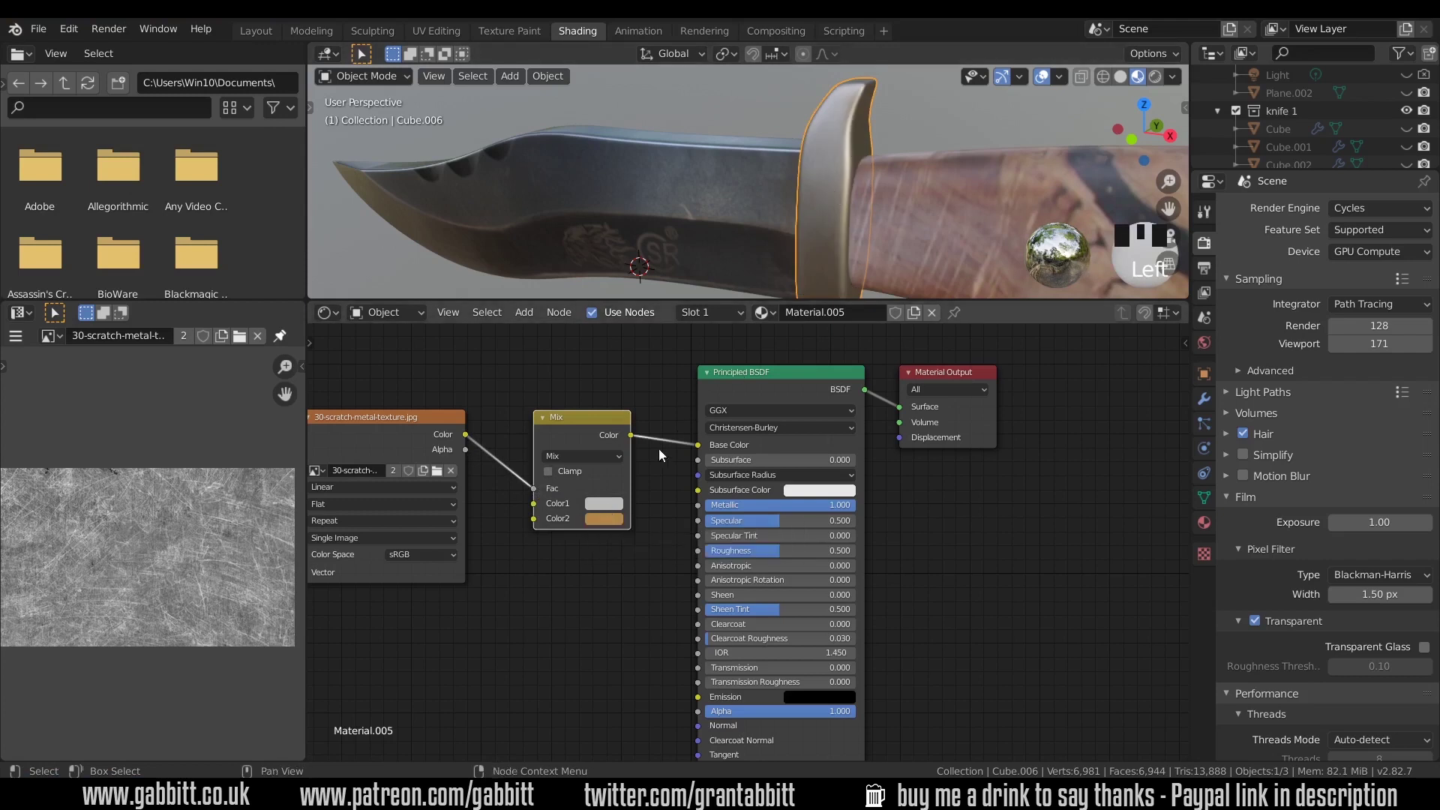
left_click(632, 378)
left_click_drag(707, 376, 689, 688)
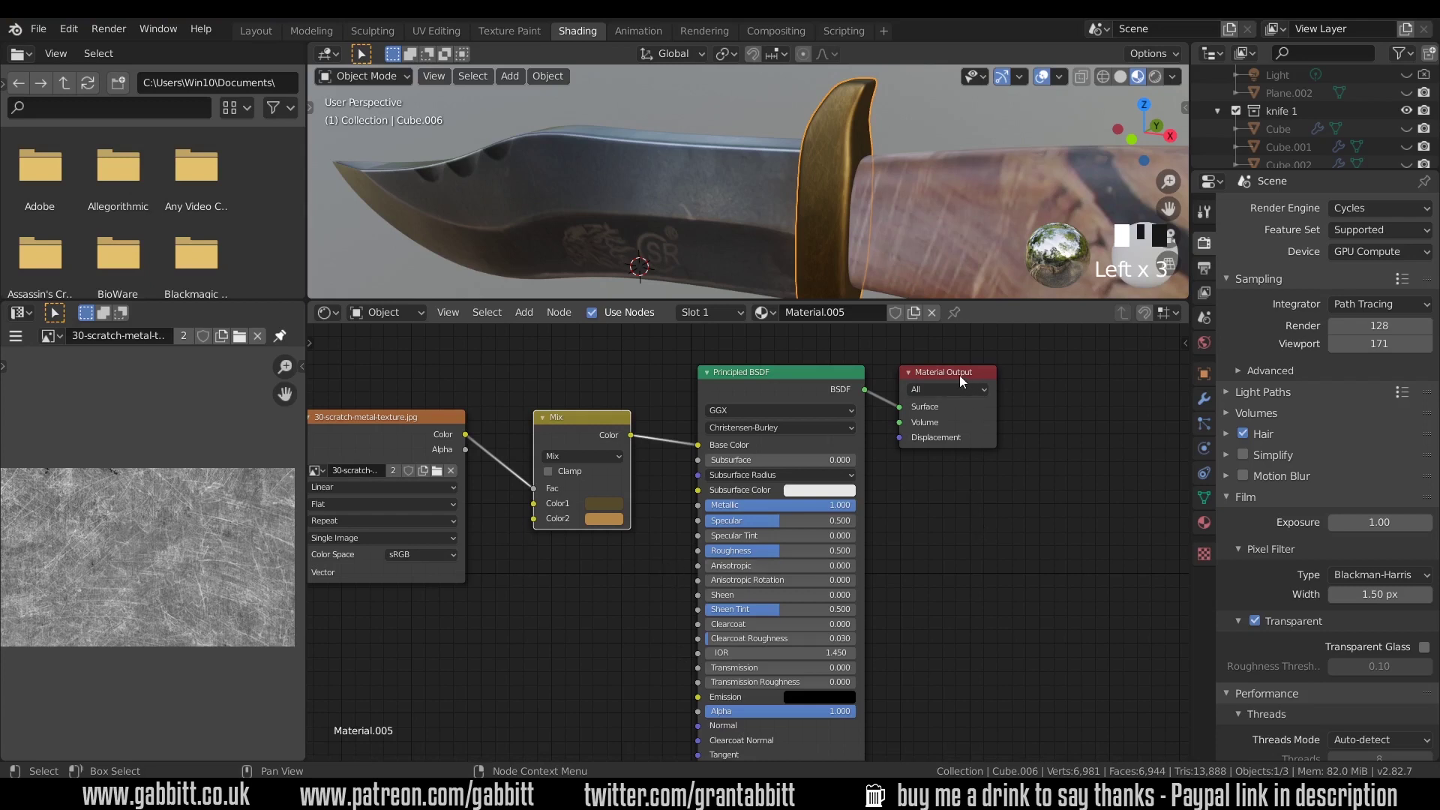
left_click_drag(946, 375, 785, 390)
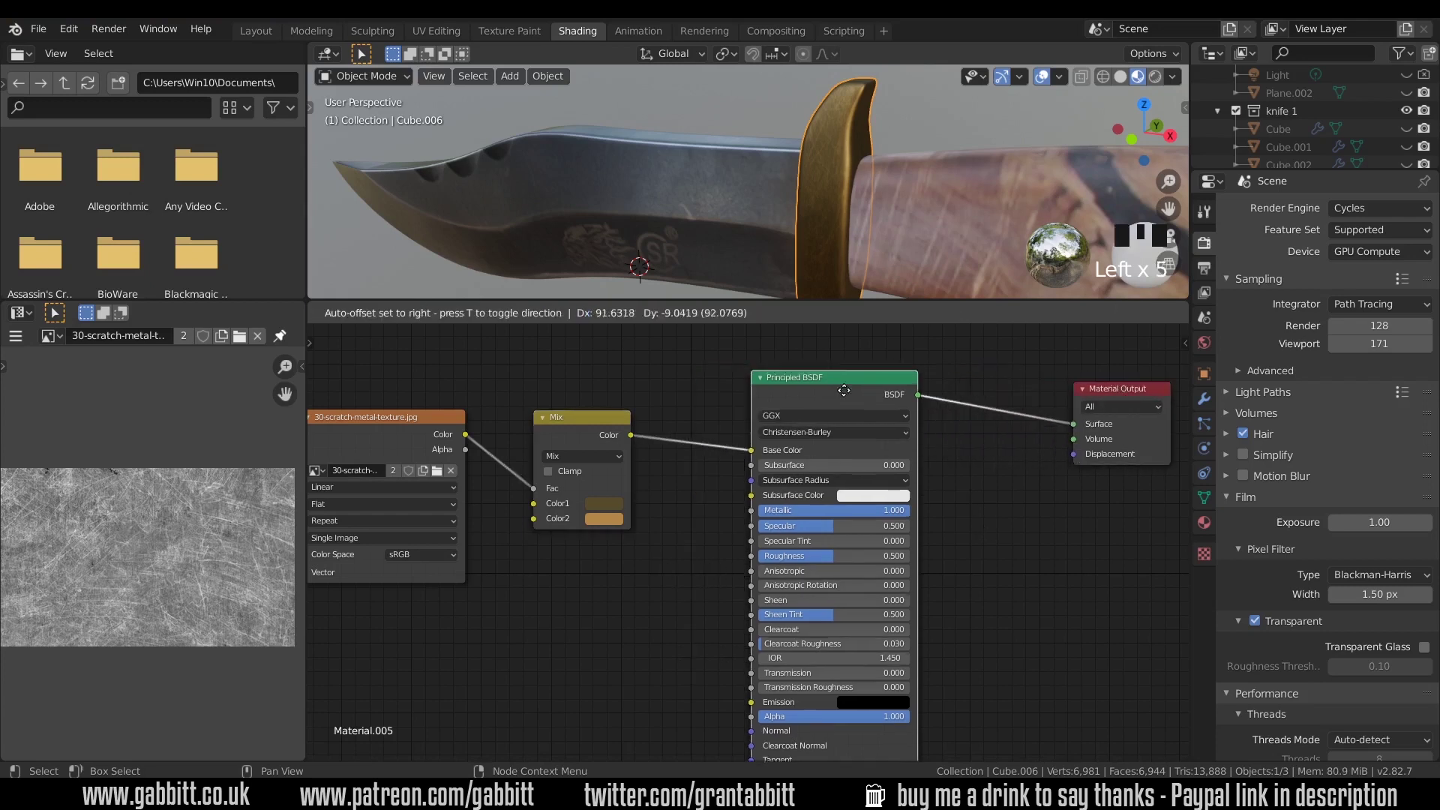
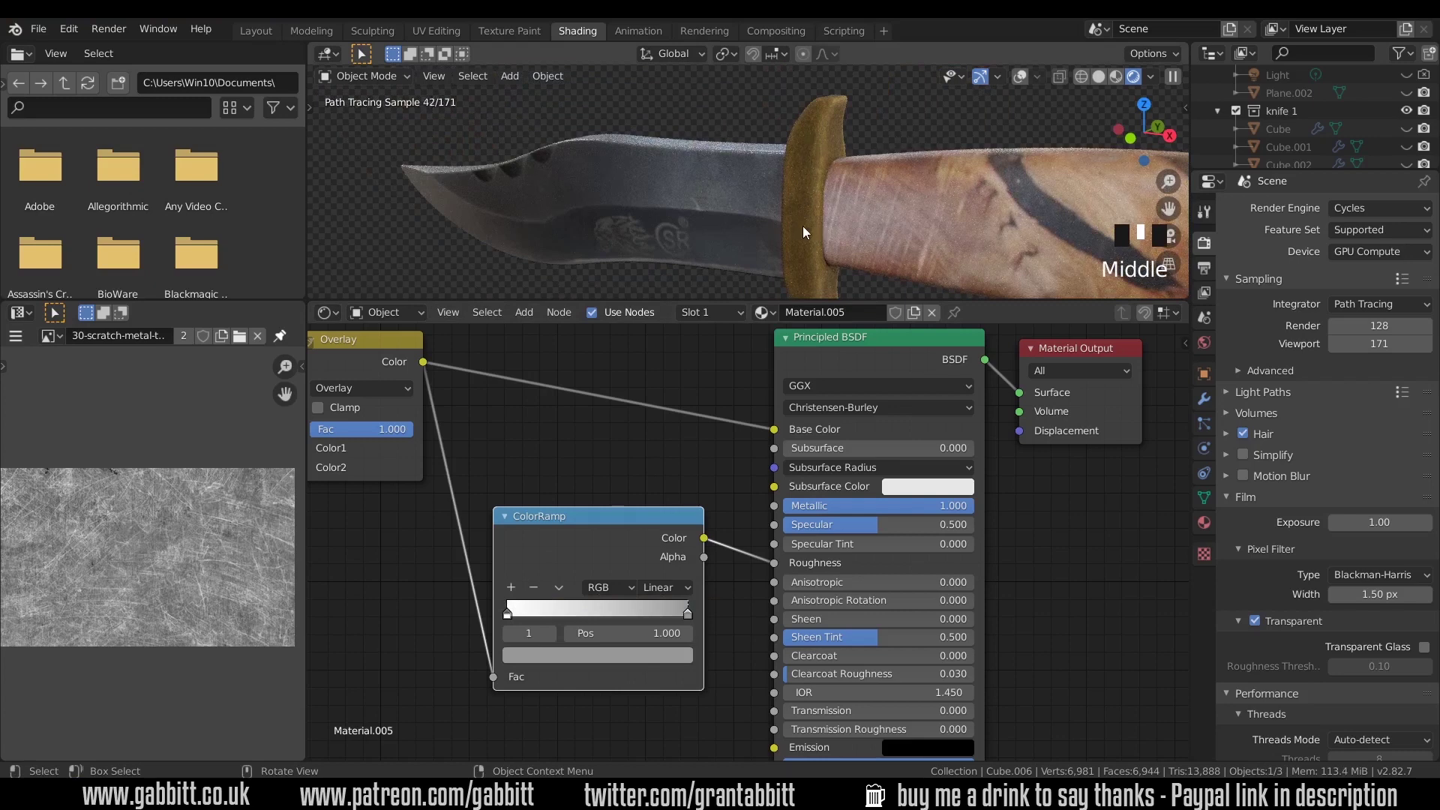
- Slide the roughness ColorRamp's right stop toward 0.374 and set its colour to black
scroll("up", 3)
left_click_drag(686, 621, 638, 621)
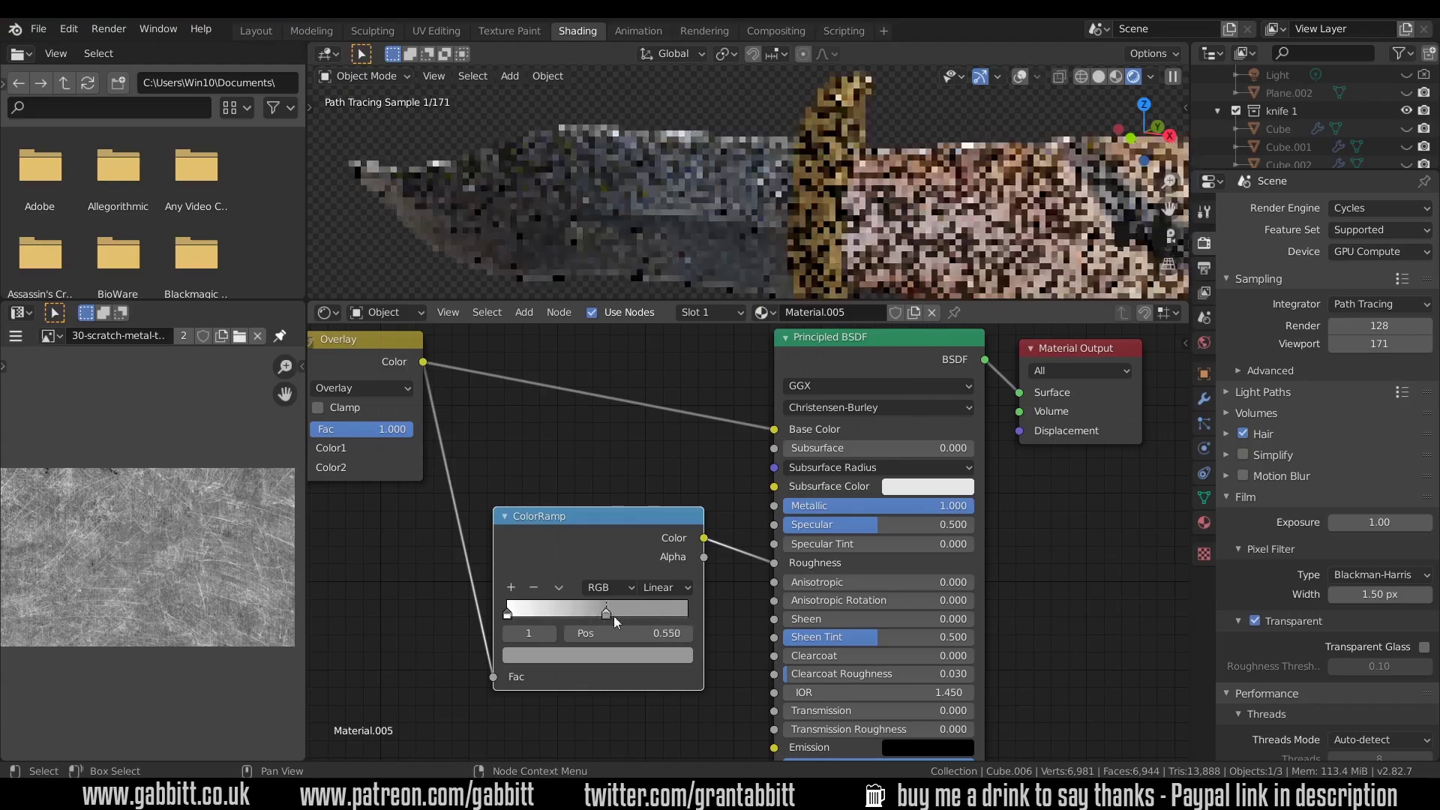
left_click(645, 669)
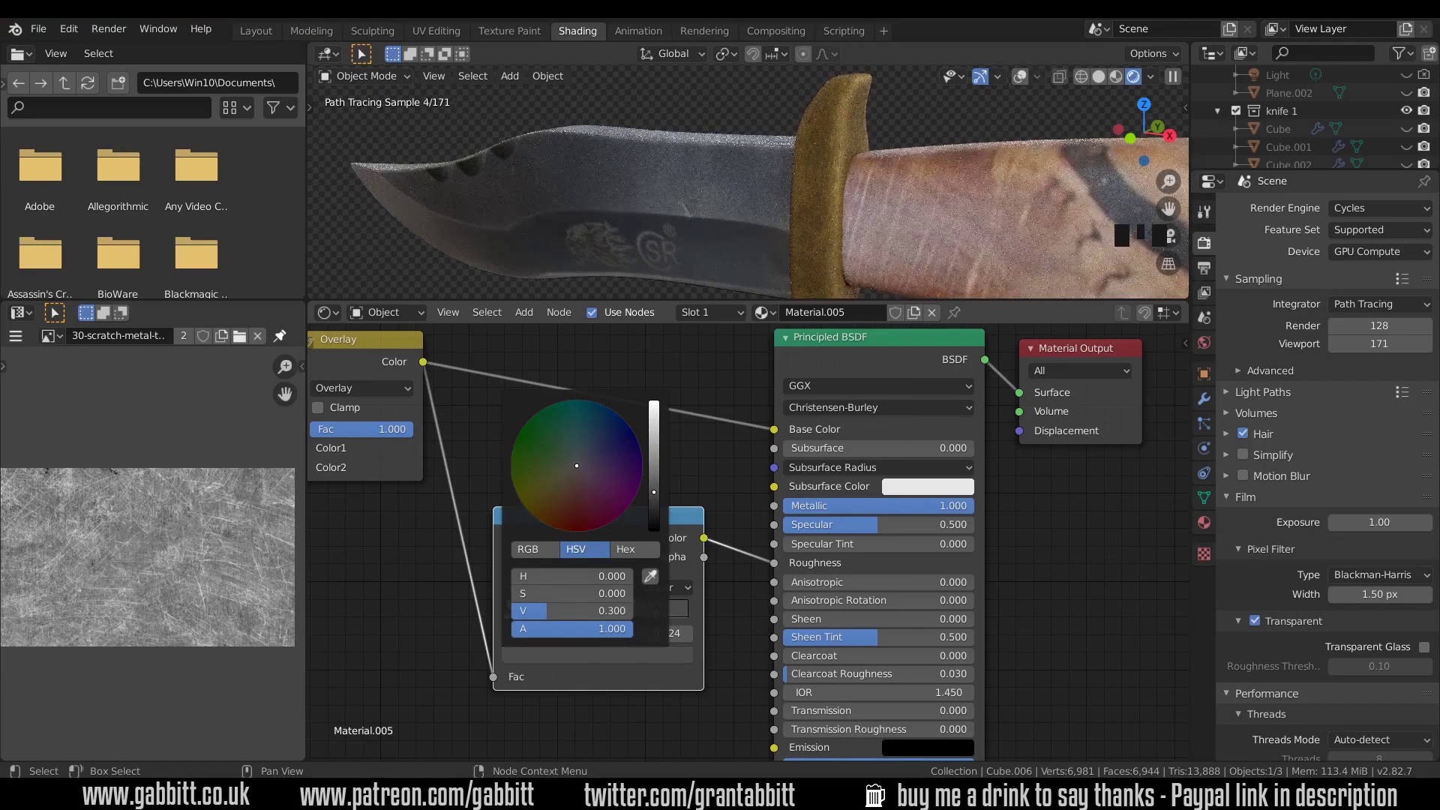
left_click(658, 620)
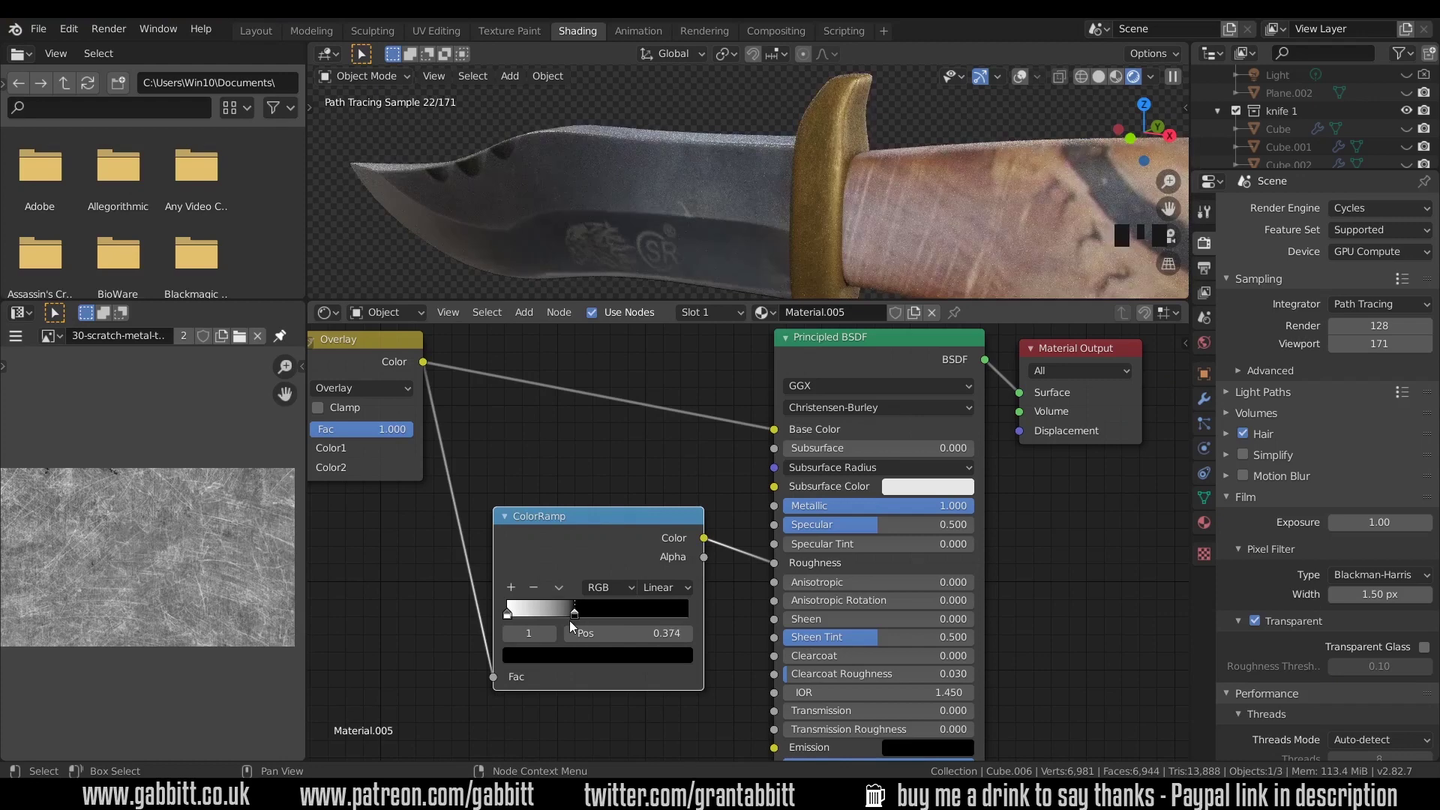